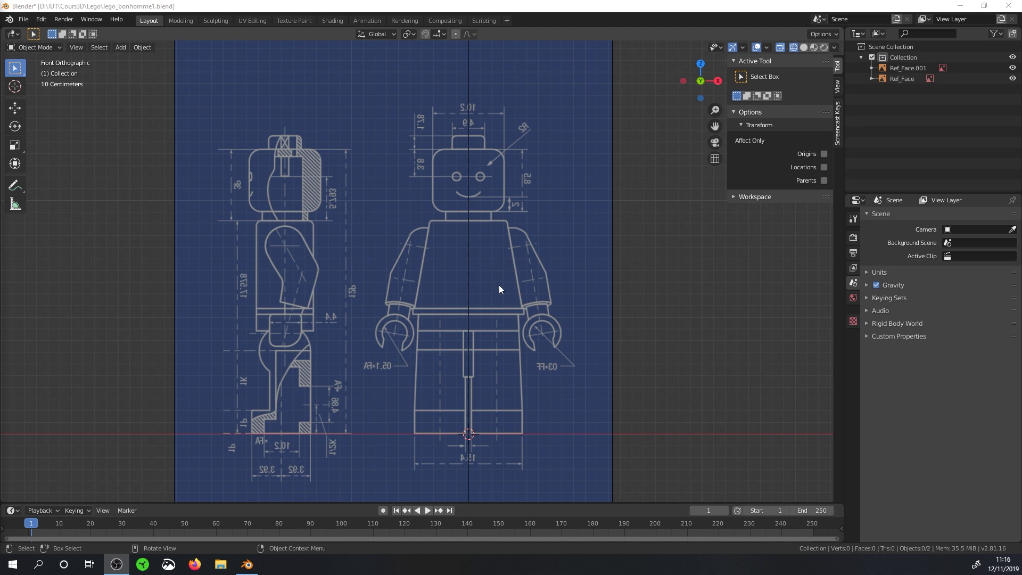
Step: Add a cube and lift it so its base sits on the reference ground line
{"action": "left_click", "coordinate": [125, 51]}
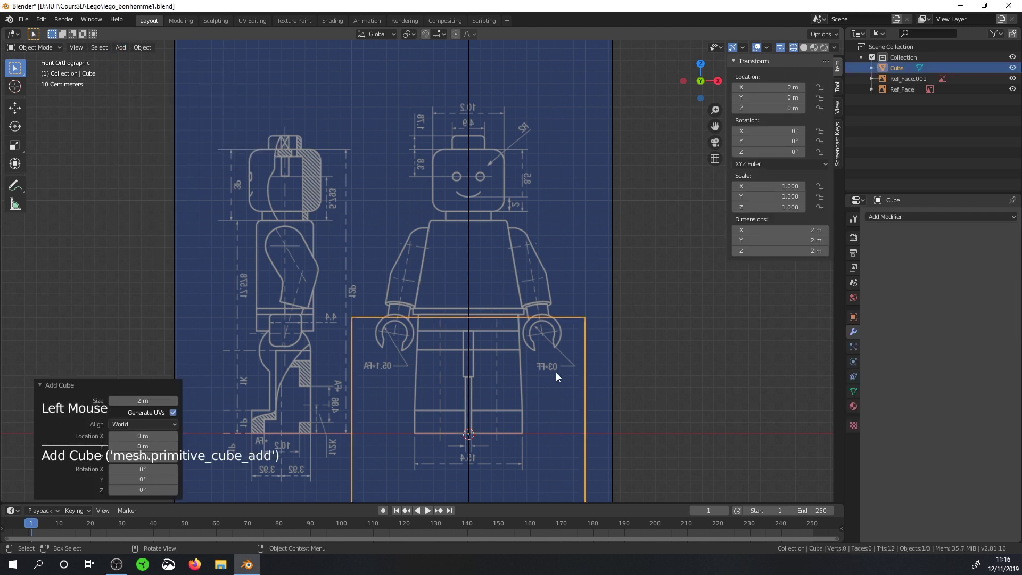
{"action": "left_click", "coordinate": [19, 113]}
{"action": "left_click", "coordinate": [471, 395]}
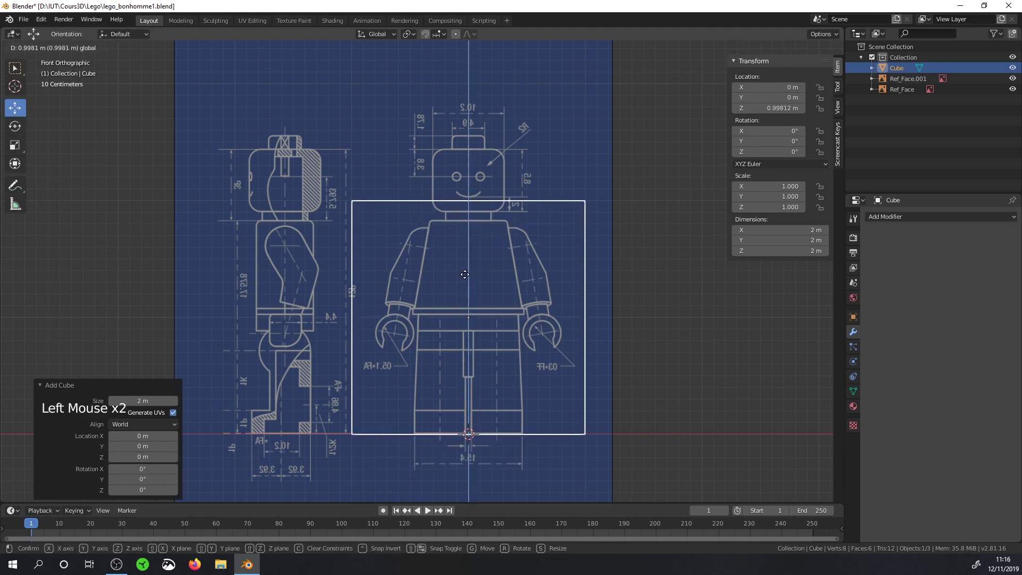
{"action": "scroll", "scroll_direction": "up", "scroll_amount": 3}
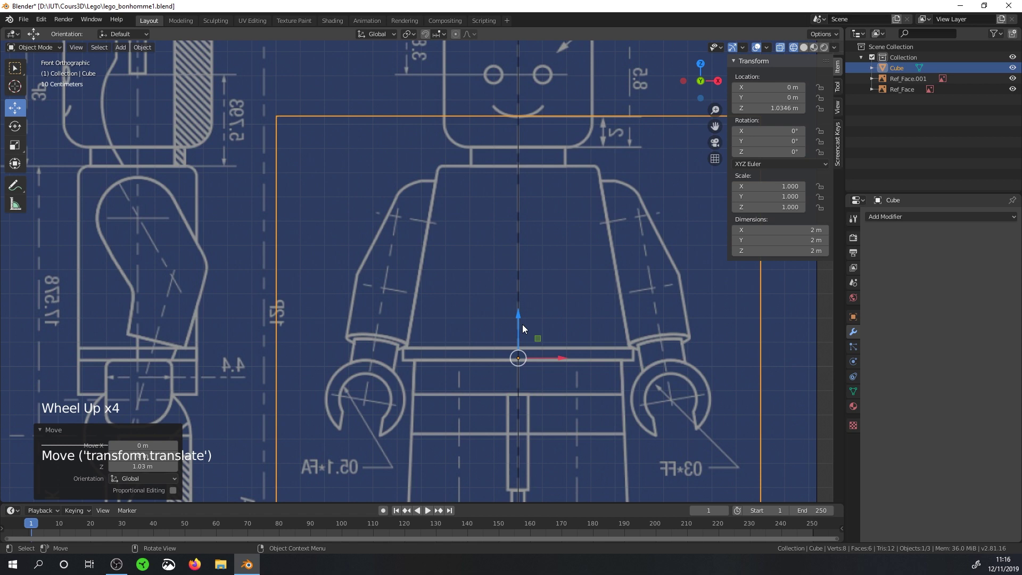
{"action": "left_click", "coordinate": [526, 321]}
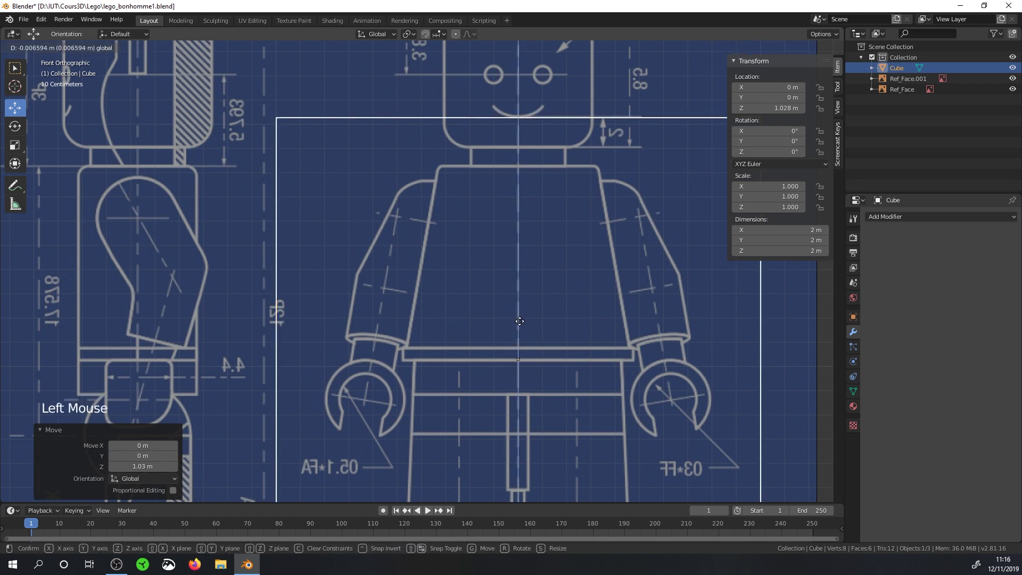
{"action": "scroll", "scroll_direction": "up", "scroll_amount": 3}
{"action": "middle_click", "coordinate": [570, 397]}
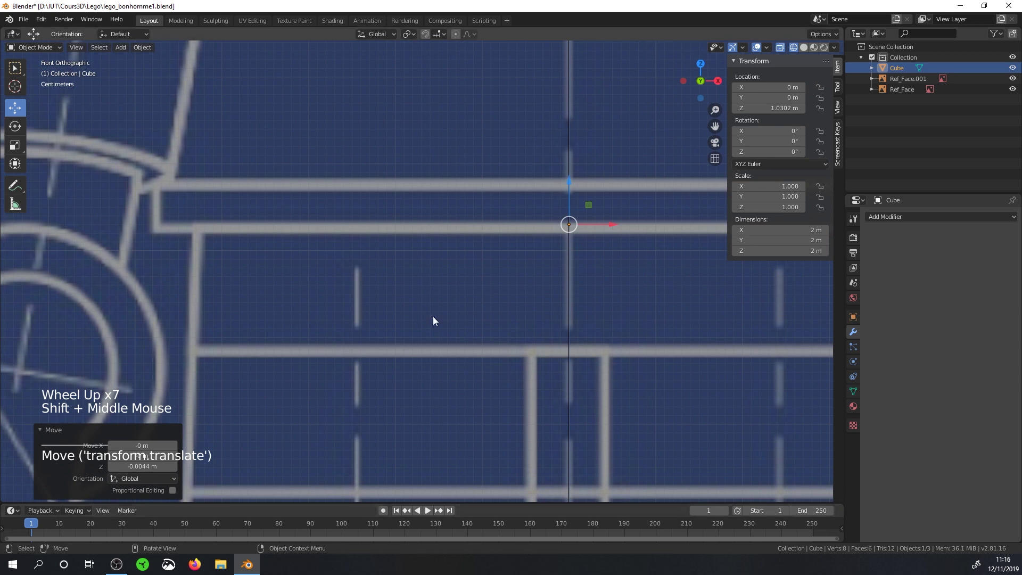
Step: Fine-tune the cube's height against the ground line and check it from around
{"action": "left_click", "coordinate": [573, 184]}
{"action": "scroll", "scroll_direction": "down", "scroll_amount": 3}
{"action": "scroll", "scroll_direction": "up", "scroll_amount": 3}
{"action": "scroll", "scroll_direction": "down", "scroll_amount": 3}
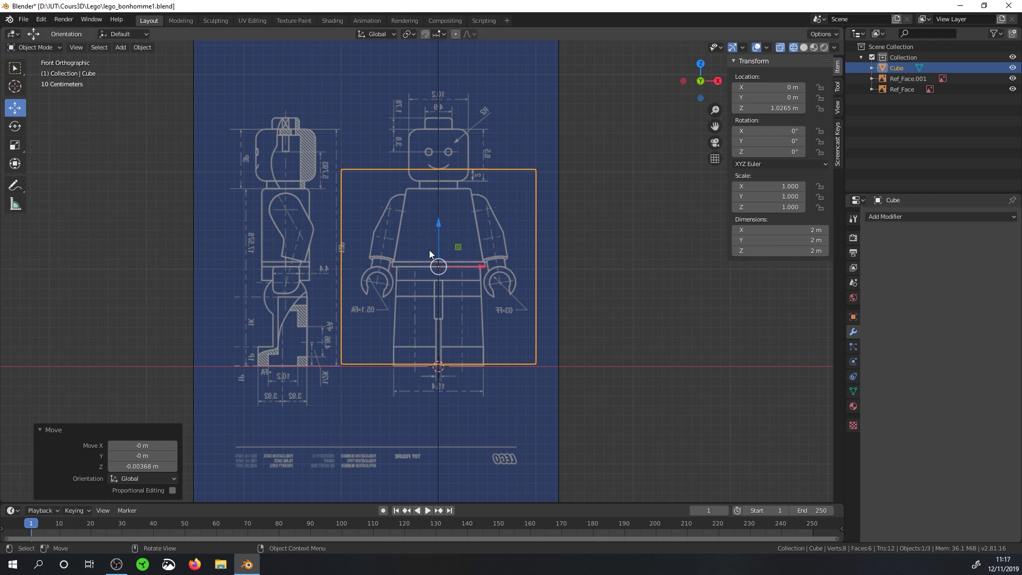
{"action": "middle_click", "coordinate": [453, 226]}
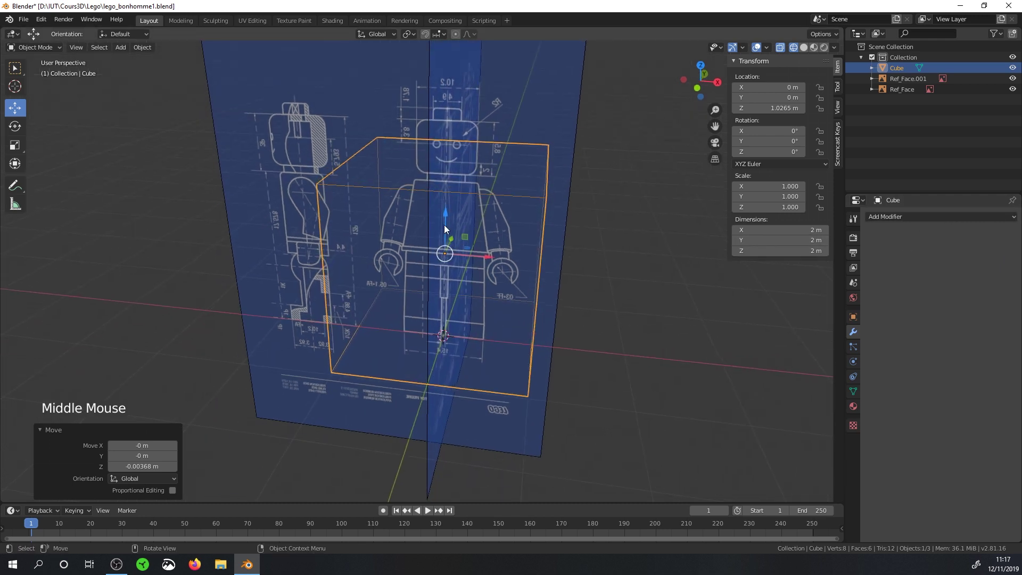
Step: In Edit Mode, add a vertical loop cut through the cube's middle
{"action": "left_click", "coordinate": [41, 52]}
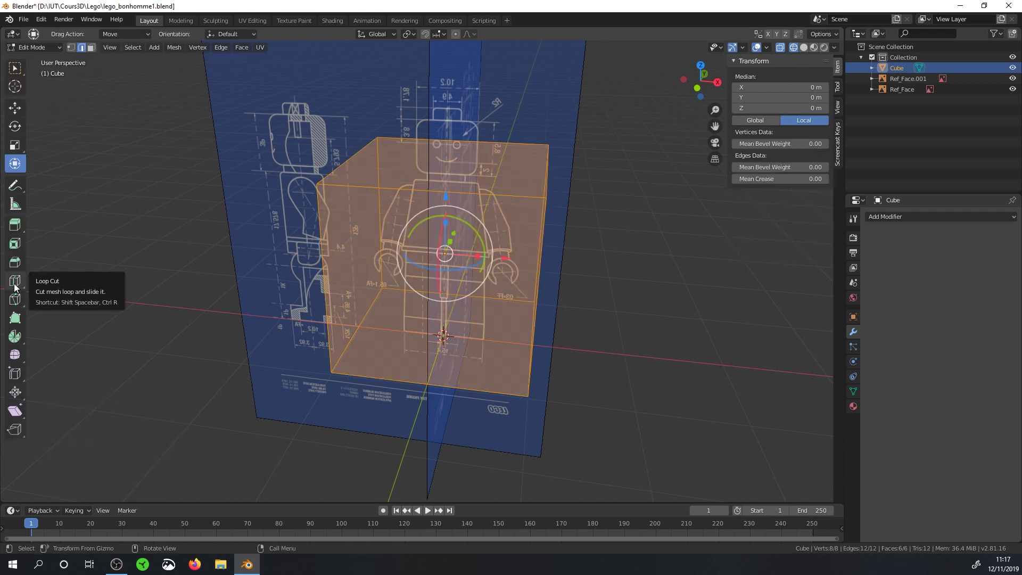
{"action": "key", "text": "ctrl+r"}
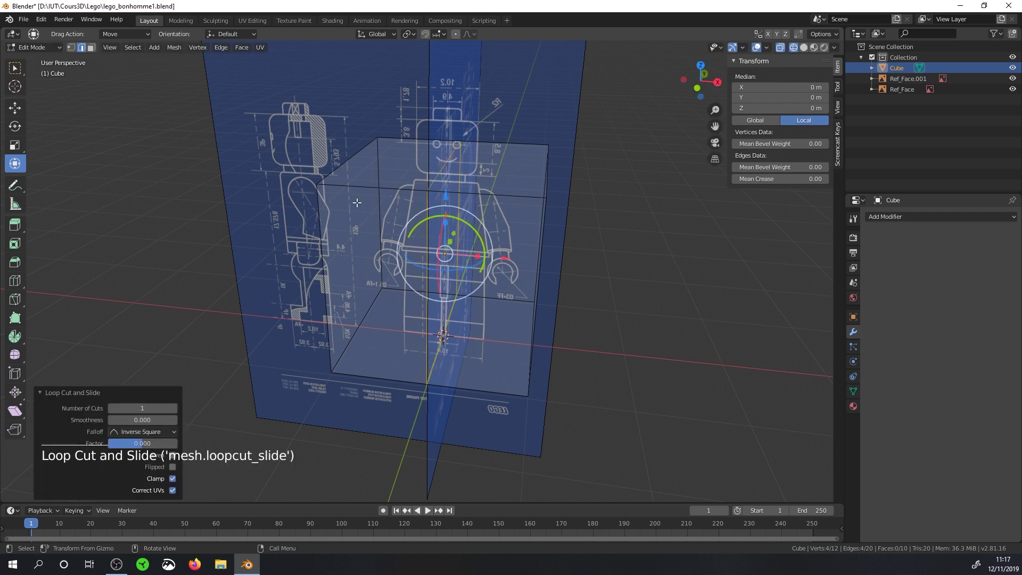
{"action": "middle_click", "coordinate": [442, 233]}
{"action": "left_click", "coordinate": [79, 50]}
Step: Delete the left-half vertices, leaving an open half block
{"action": "middle_click", "coordinate": [360, 180]}
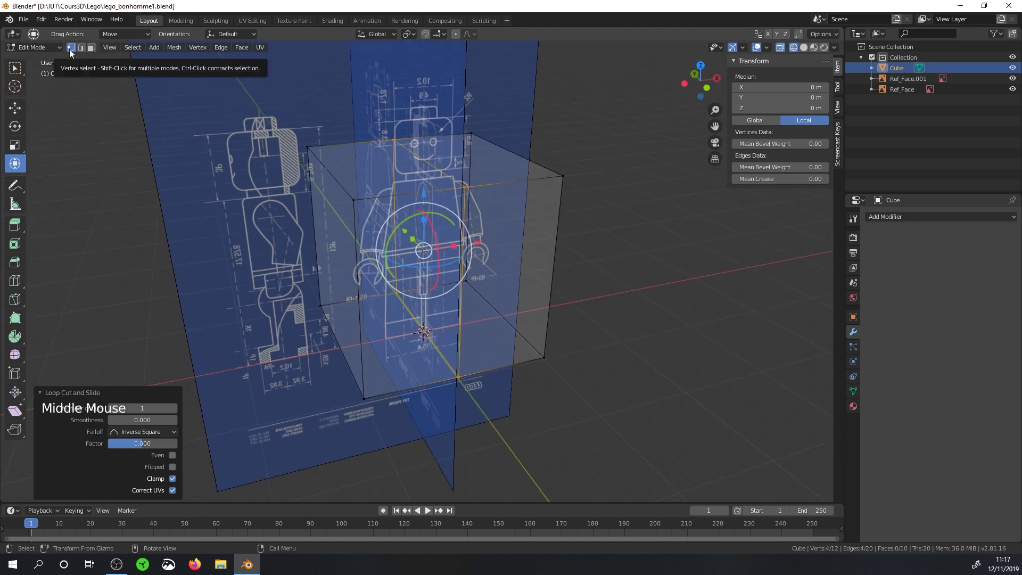
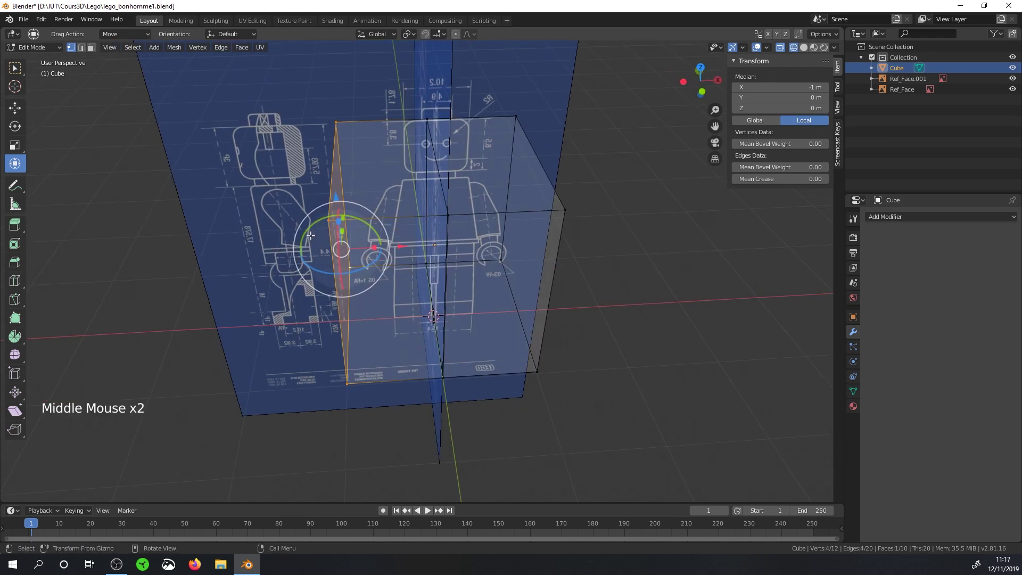
{"action": "key", "text": "x"}
{"action": "middle_click", "coordinate": [420, 197]}
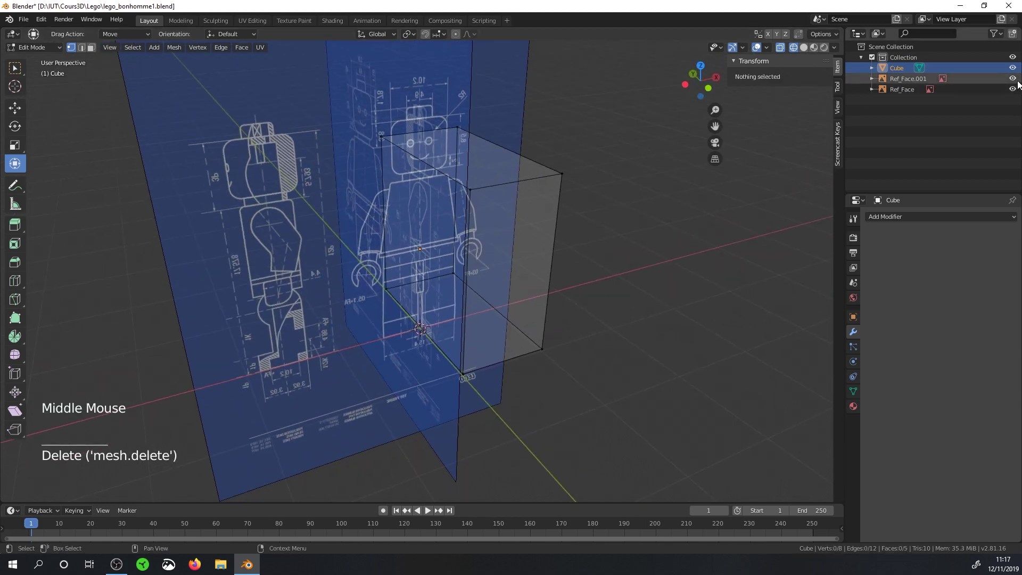
Step: Rename the outliner entries (collection FigurineLego) and hide the reference image planes
{"action": "double_click", "coordinate": [912, 82]}
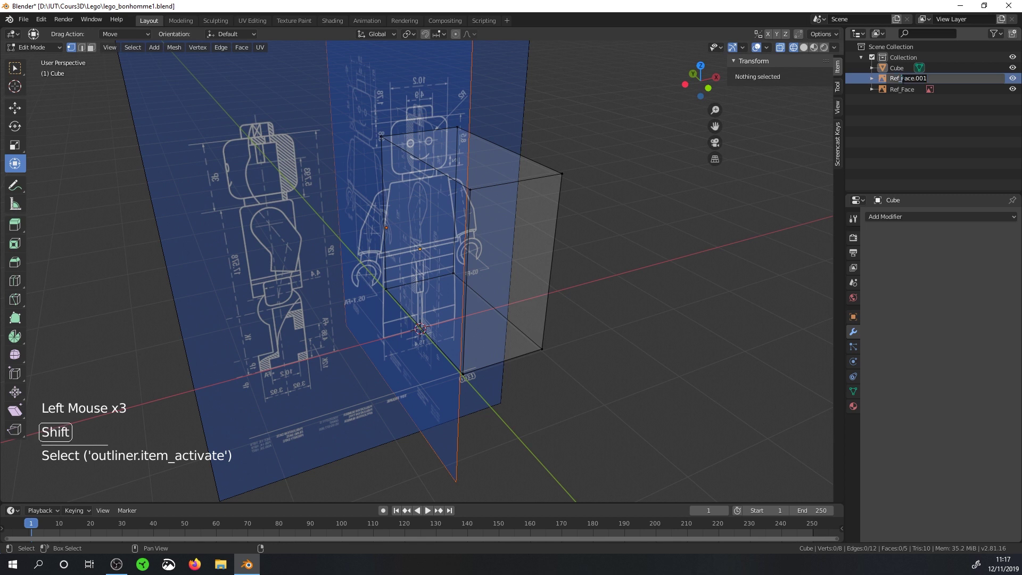
{"action": "double_click", "coordinate": [905, 61]}
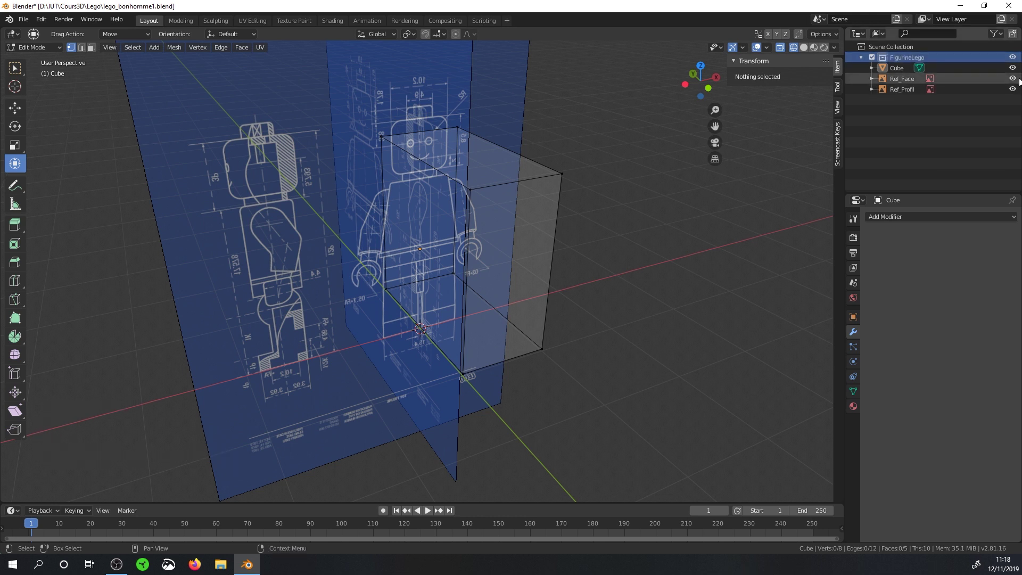
{"action": "left_click", "coordinate": [1017, 80]}
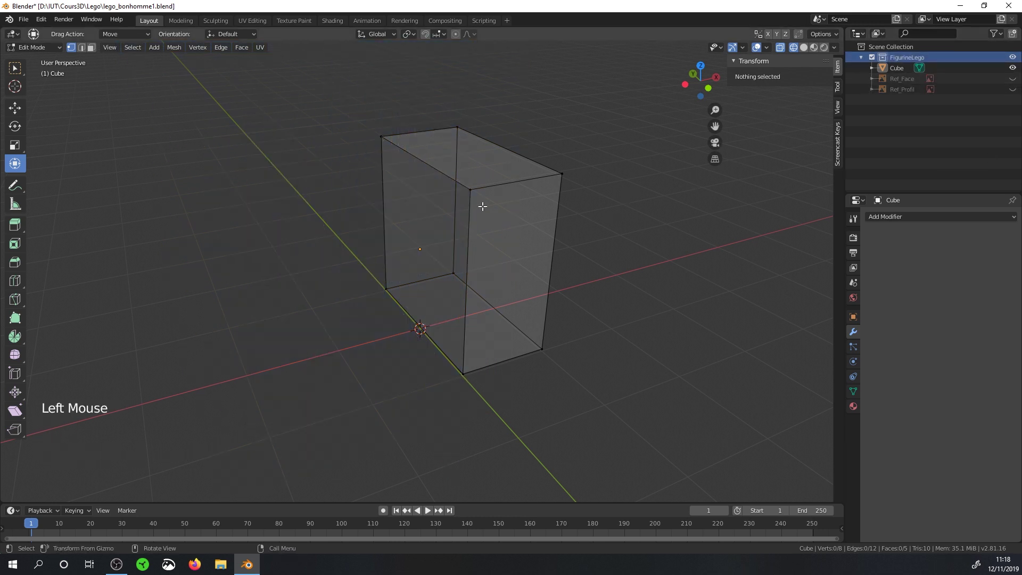
{"action": "middle_click", "coordinate": [438, 201]}
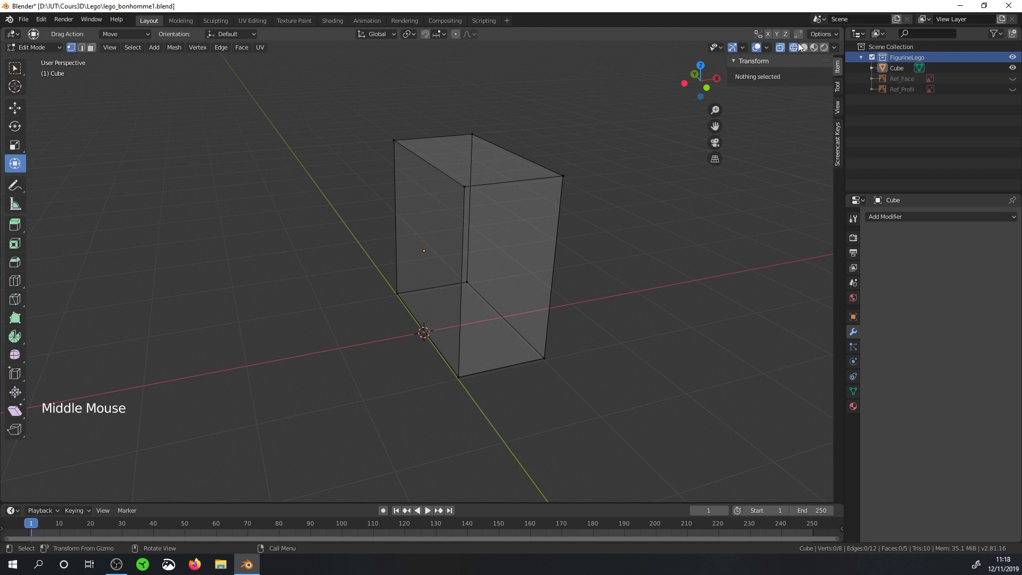
Step: Back in Object Mode, give the half block a Mirror modifier on X
{"action": "left_click", "coordinate": [785, 53]}
{"action": "key", "text": "Tab"}
{"action": "middle_click", "coordinate": [494, 201]}
{"action": "left_click", "coordinate": [784, 49]}
{"action": "middle_click", "coordinate": [606, 221]}
{"action": "left_click", "coordinate": [910, 215]}
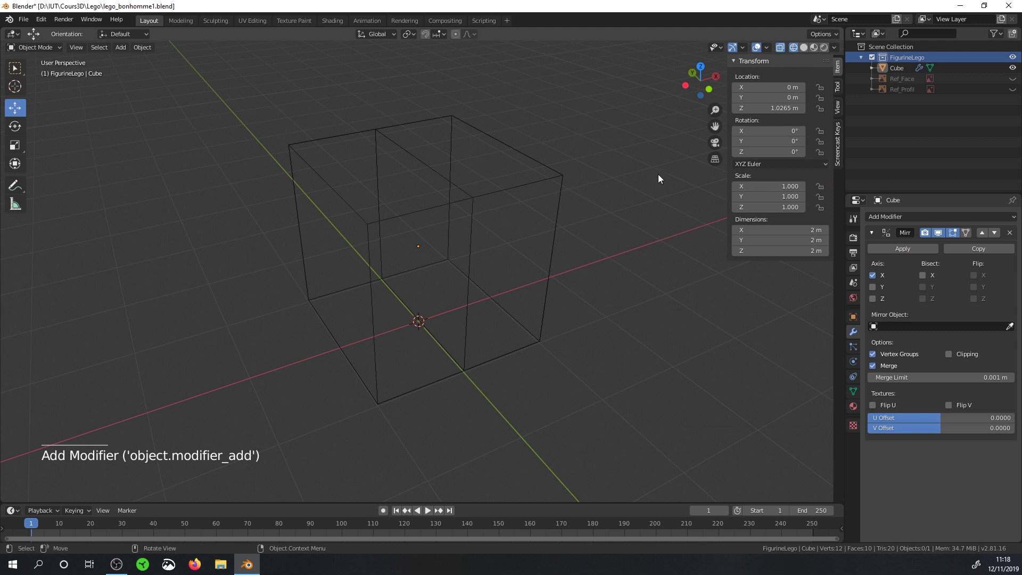
Step: Switch to solid shading and make the reference images visible again
{"action": "left_click", "coordinate": [807, 50]}
{"action": "scroll", "scroll_direction": "up", "scroll_amount": 3}
{"action": "middle_click", "coordinate": [478, 246]}
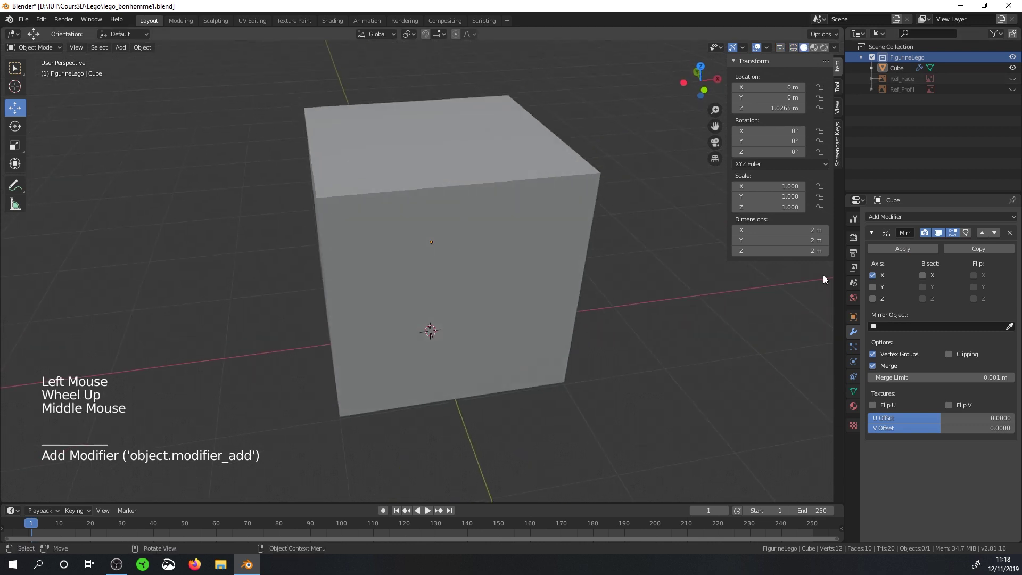
{"action": "middle_click", "coordinate": [484, 194]}
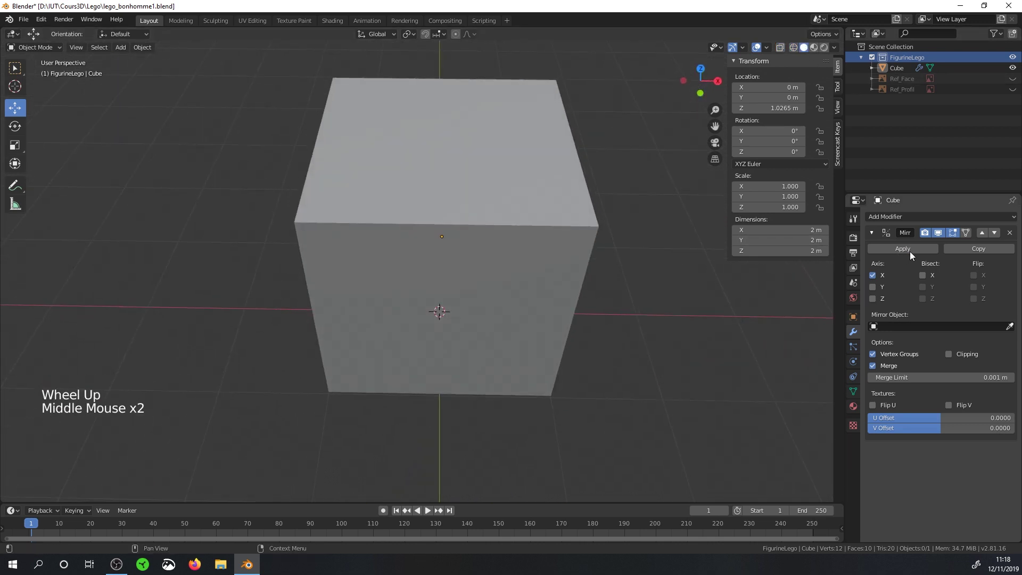
{"action": "left_click", "coordinate": [940, 237]}
{"action": "double_click", "coordinate": [940, 236]}
{"action": "left_click", "coordinate": [940, 236]}
{"action": "left_click", "coordinate": [940, 236]}
{"action": "left_click", "coordinate": [940, 236]}
{"action": "middle_click", "coordinate": [755, 255]}
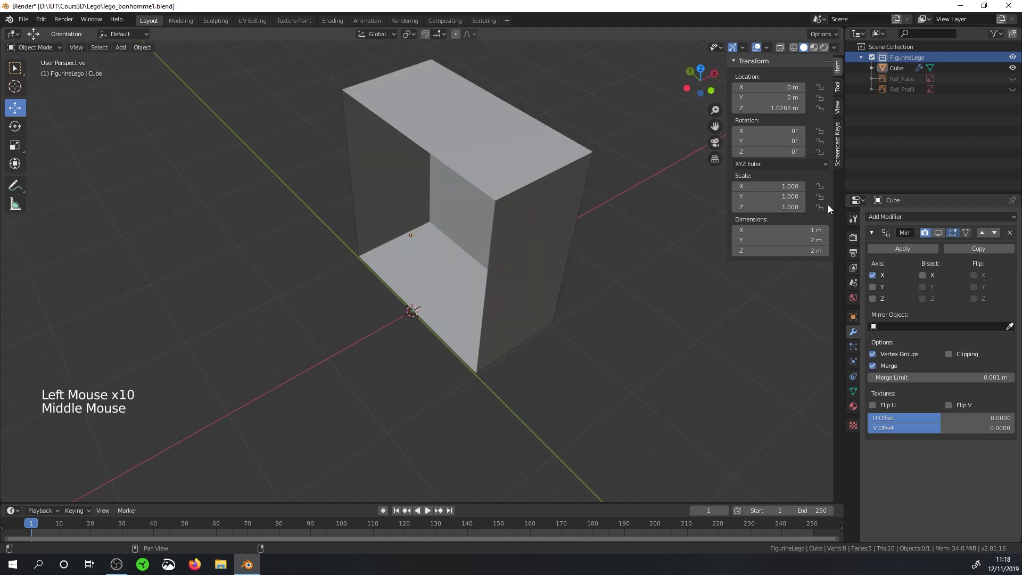
{"action": "left_click", "coordinate": [937, 234]}
{"action": "middle_click", "coordinate": [490, 265]}
Step: In Edit Mode, test-move a corner vertex, then add a front-to-back loop cut along Y
{"action": "key", "text": "Tab"}
{"action": "left_click", "coordinate": [573, 221]}
{"action": "key", "text": "g"}
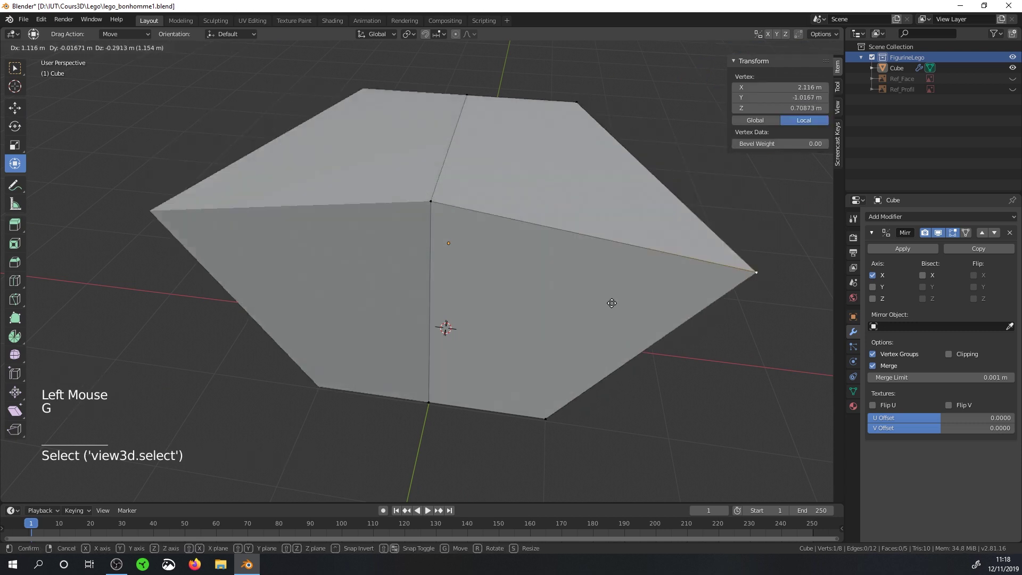
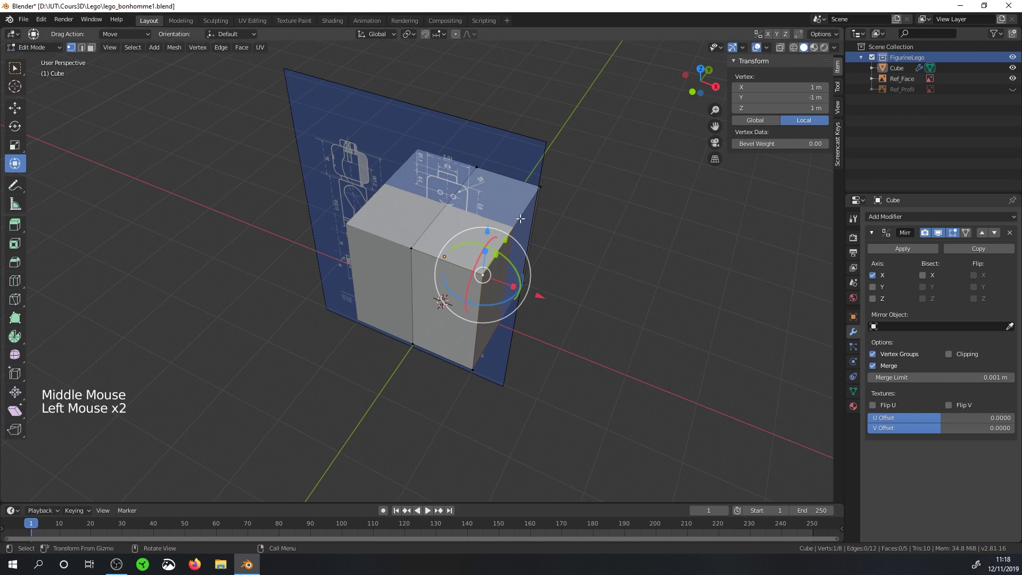
{"action": "middle_click", "coordinate": [1018, 94]}
{"action": "scroll", "scroll_direction": "up", "scroll_amount": 3}
{"action": "middle_click", "coordinate": [599, 292]}
{"action": "middle_click", "coordinate": [487, 225]}
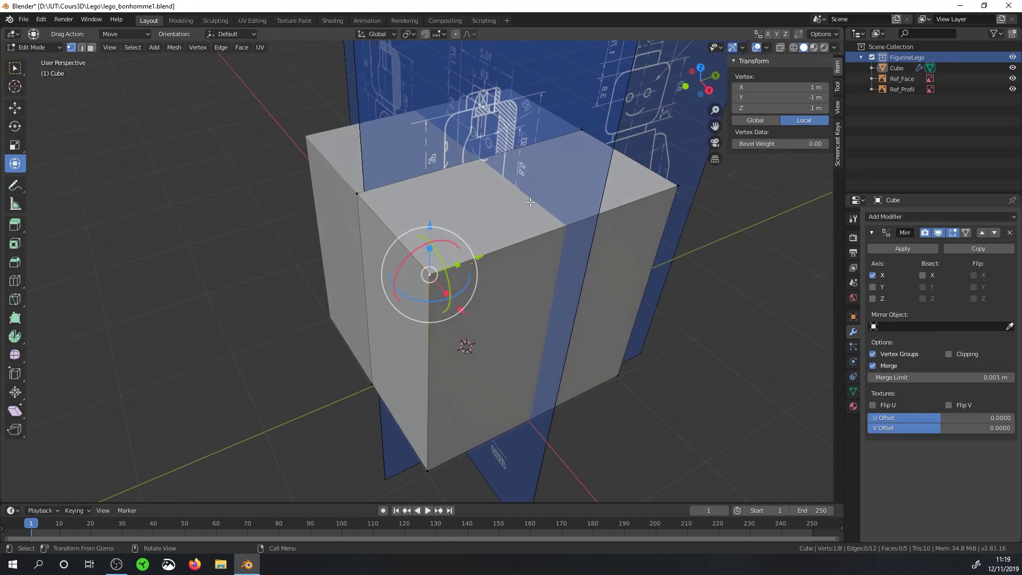
{"action": "key", "text": "ctrl+r"}
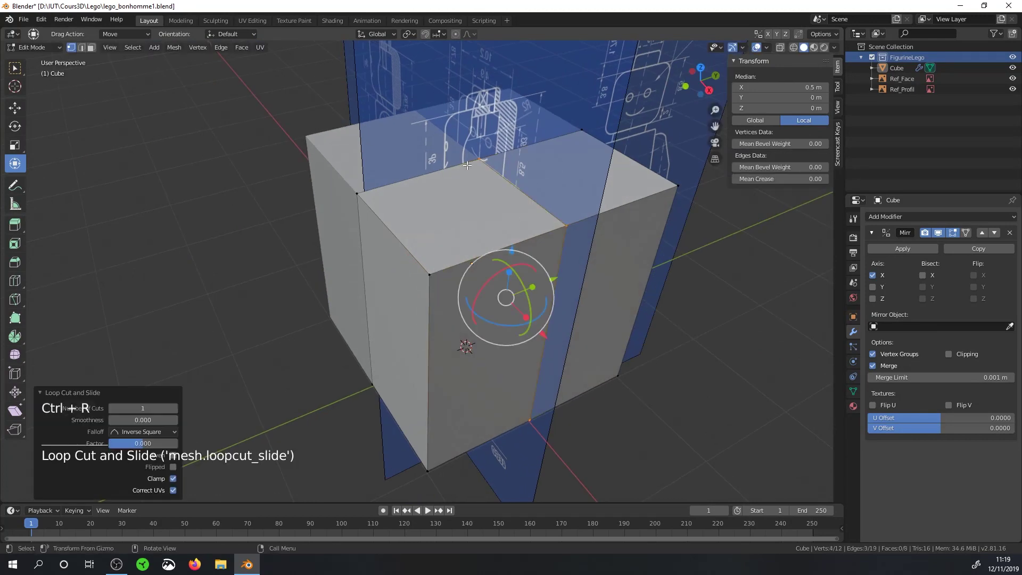
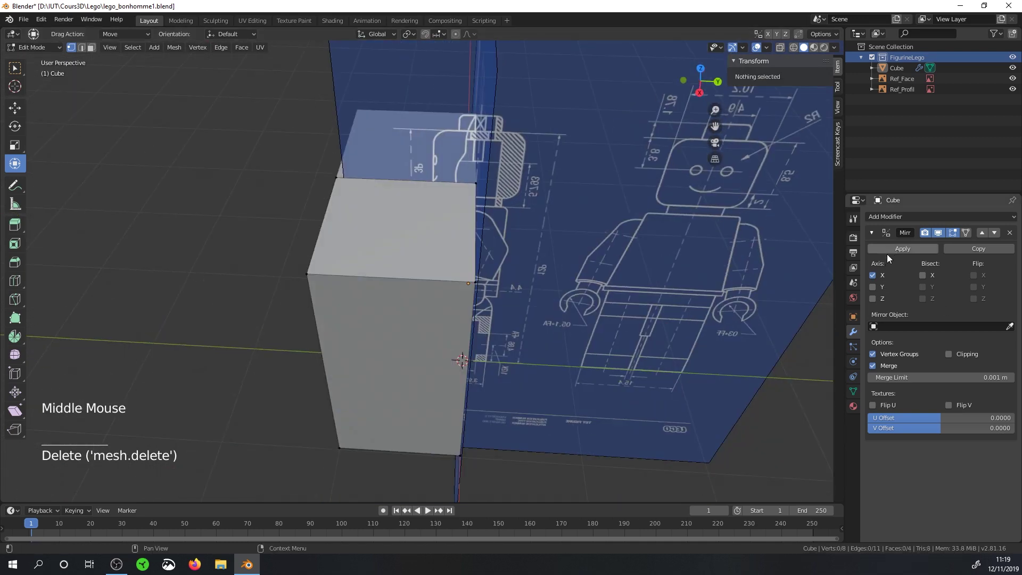
Step: Mirror the quarter block across Y as well and go to the Right Ortho side view
{"action": "left_click", "coordinate": [875, 291]}
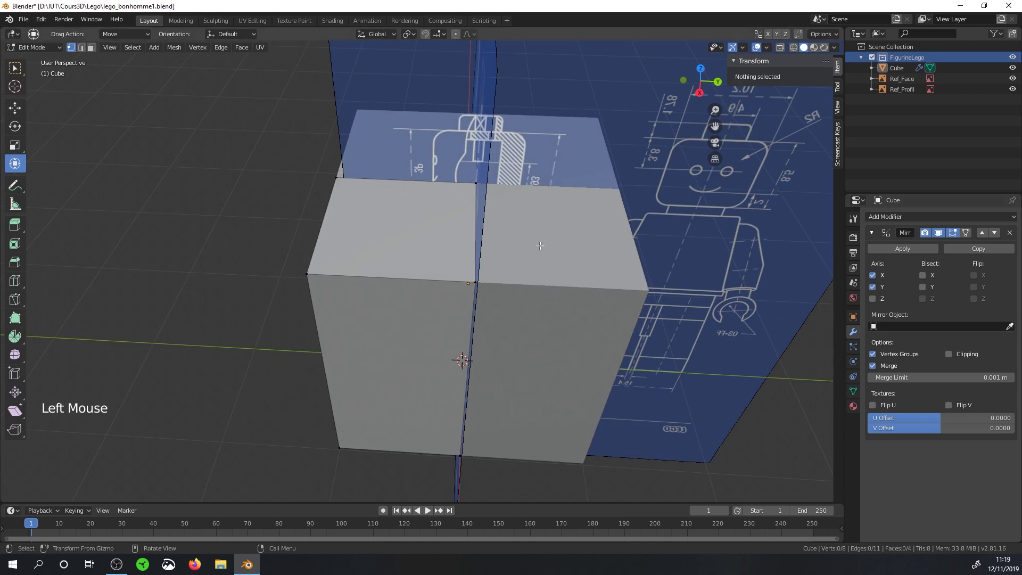
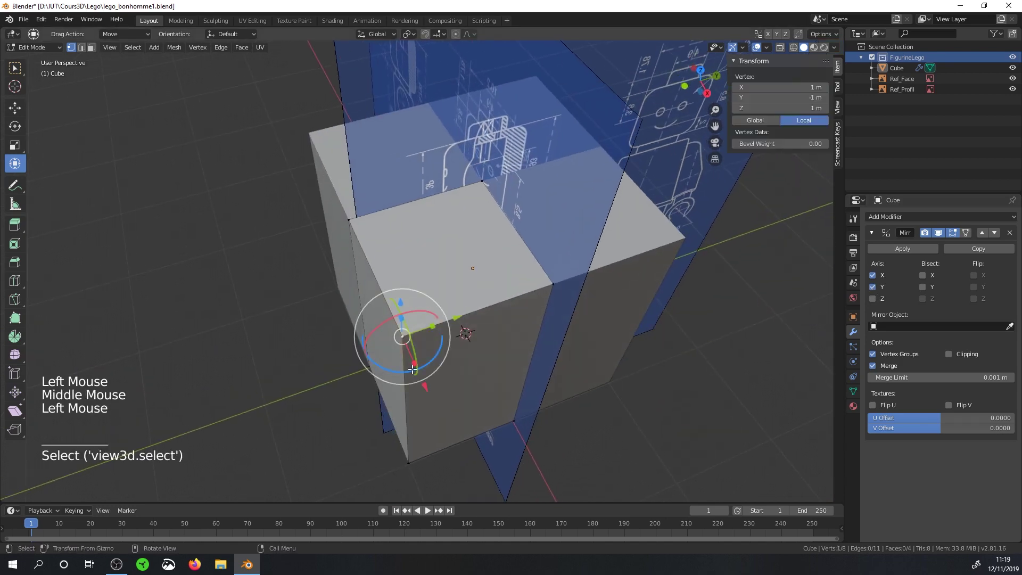
{"action": "key", "text": "g"}
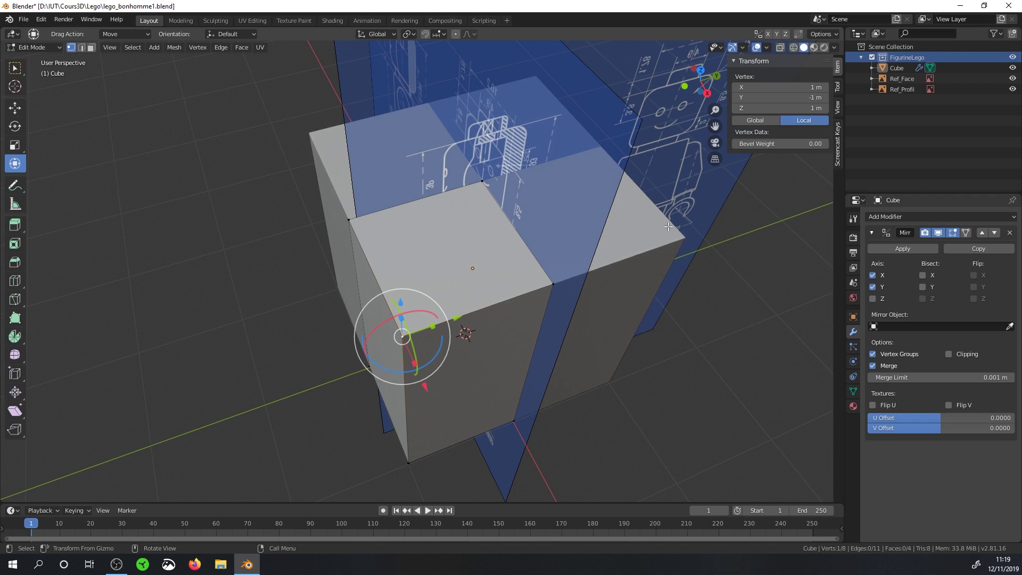
{"action": "key", "text": "KP_3"}
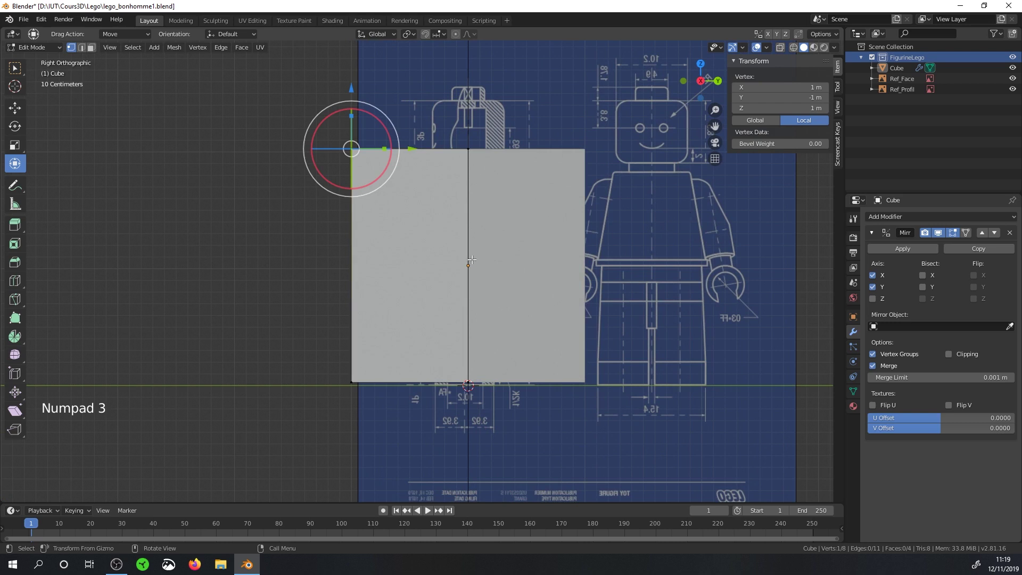
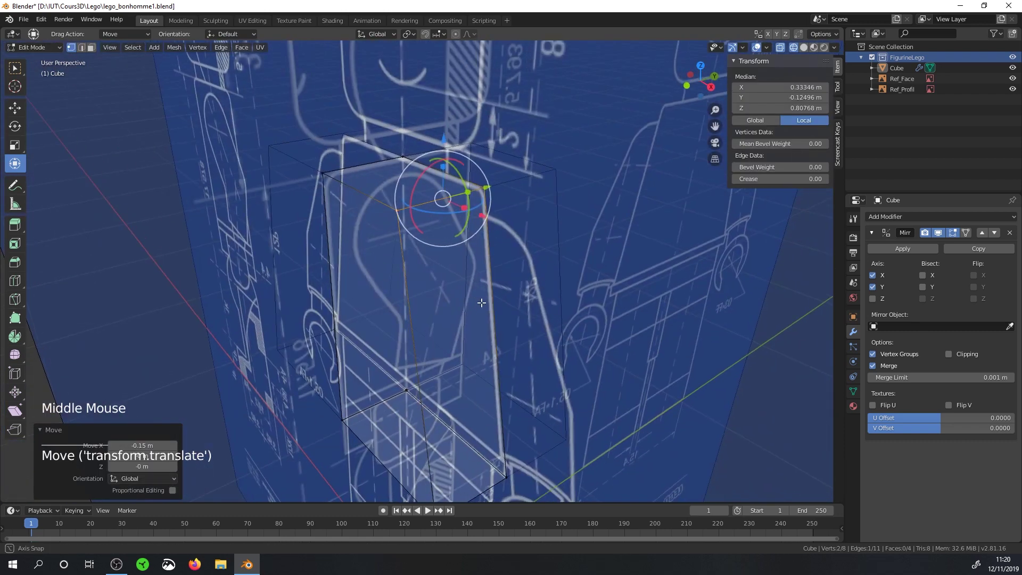
Step: Turn off X-ray, show the side blueprint and frame the block's top against it
{"action": "left_click", "coordinate": [808, 52]}
{"action": "scroll", "scroll_direction": "down", "scroll_amount": 3}
{"action": "middle_click", "coordinate": [461, 261]}
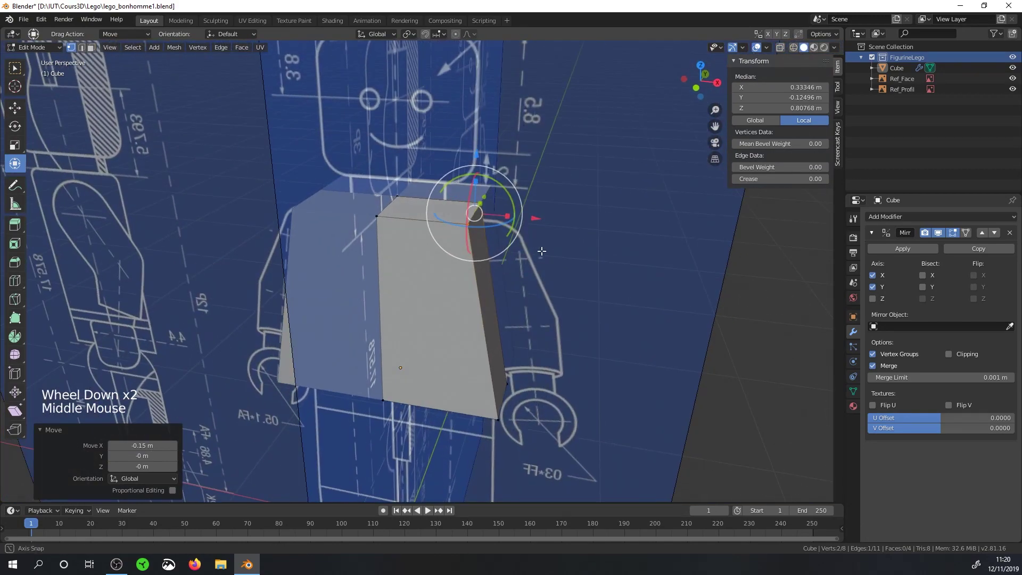
{"action": "scroll", "scroll_direction": "up", "scroll_amount": 3}
{"action": "scroll", "scroll_direction": "down", "scroll_amount": 3}
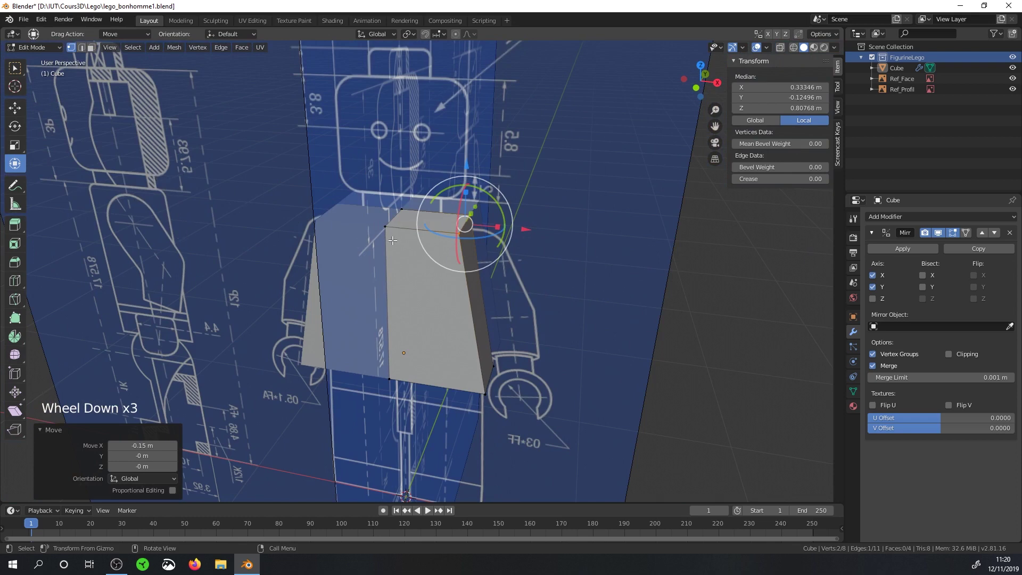
{"action": "left_click", "coordinate": [1017, 70]}
{"action": "scroll", "scroll_direction": "up", "scroll_amount": 3}
{"action": "middle_click", "coordinate": [575, 197]}
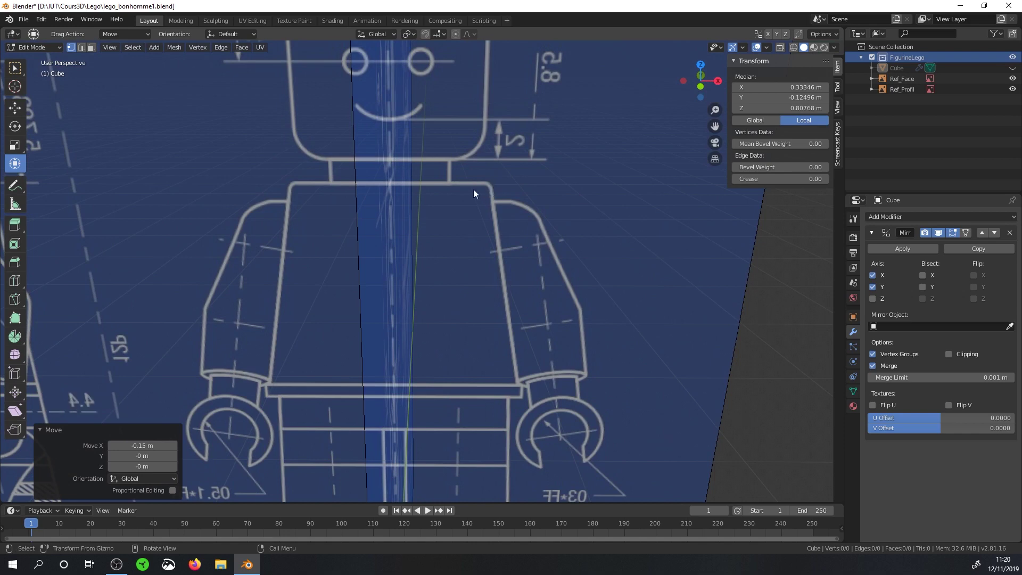
Step: Pick the block's top outer edge in Right Ortho view to reshape it to the shoulder line
{"action": "key", "text": "KP_3"}
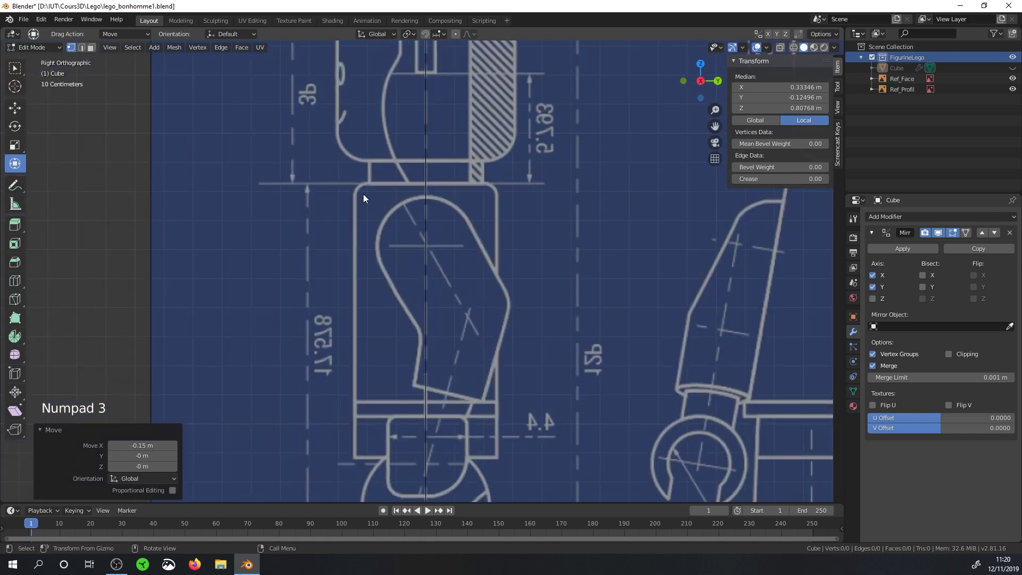
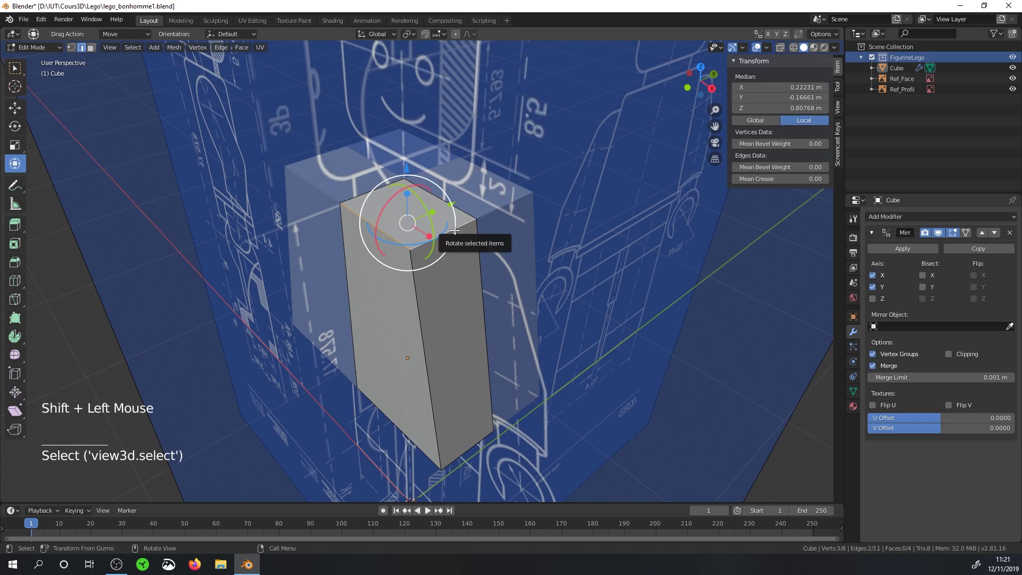
{"action": "key", "text": "KP_3"}
{"action": "scroll", "scroll_direction": "up", "scroll_amount": 3}
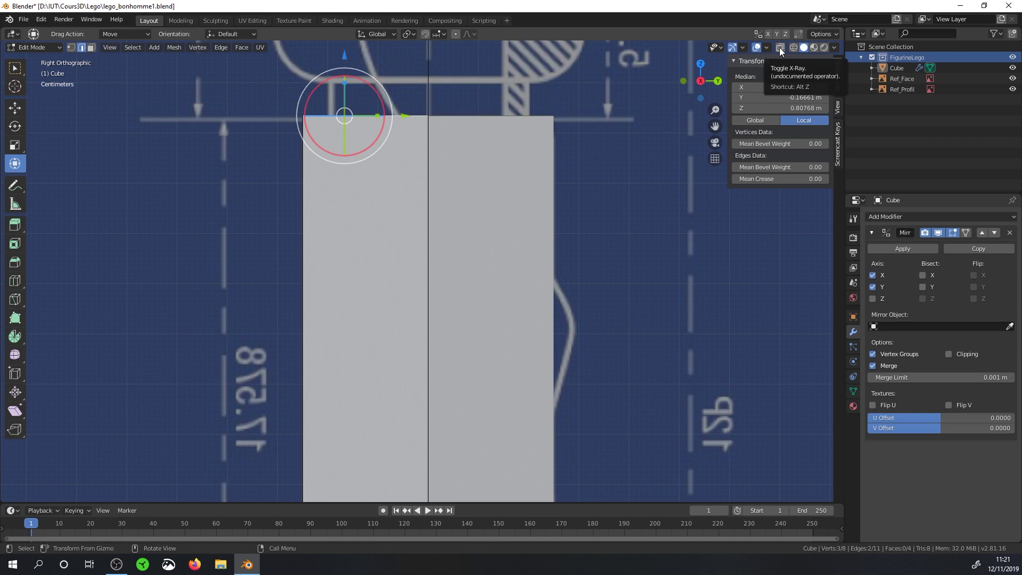
Step: With X-ray on, bevel the selected top edges into rounded shoulders (Ctrl+B)
{"action": "left_click", "coordinate": [786, 49]}
{"action": "middle_click", "coordinate": [482, 169]}
{"action": "scroll", "scroll_direction": "up", "scroll_amount": 3}
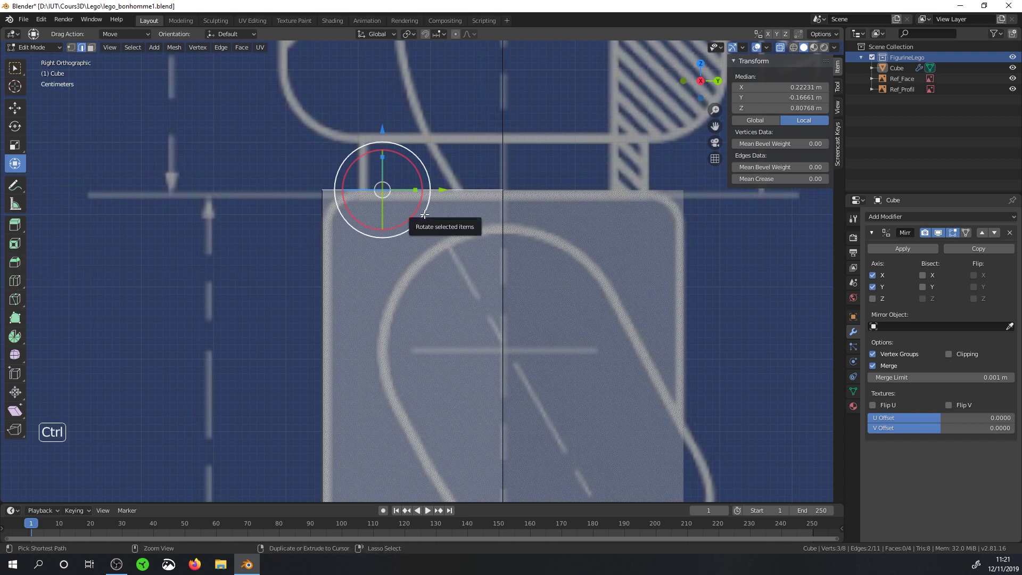
{"action": "key", "text": "ctrl+b"}
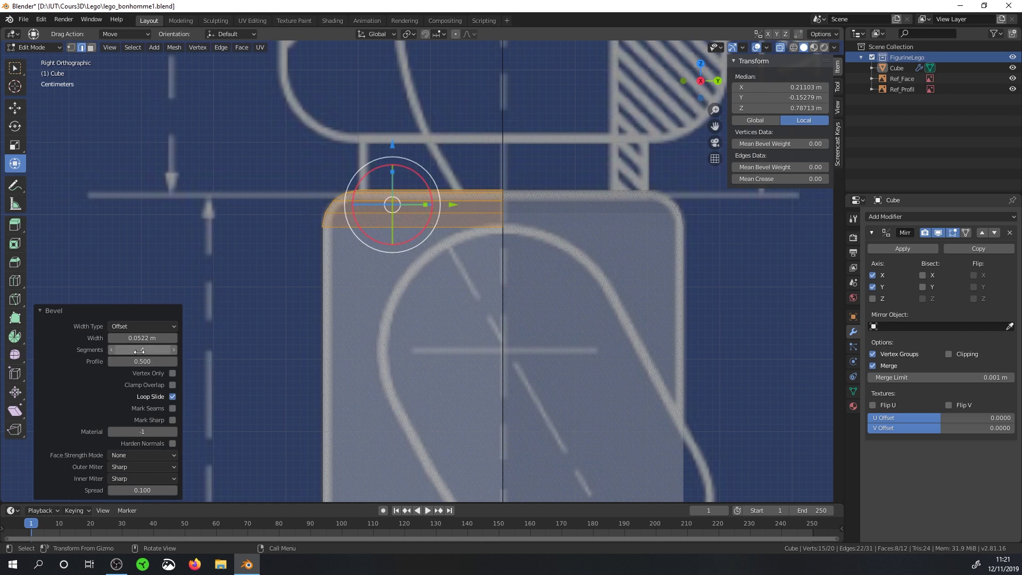
{"action": "left_click", "coordinate": [40, 316]}
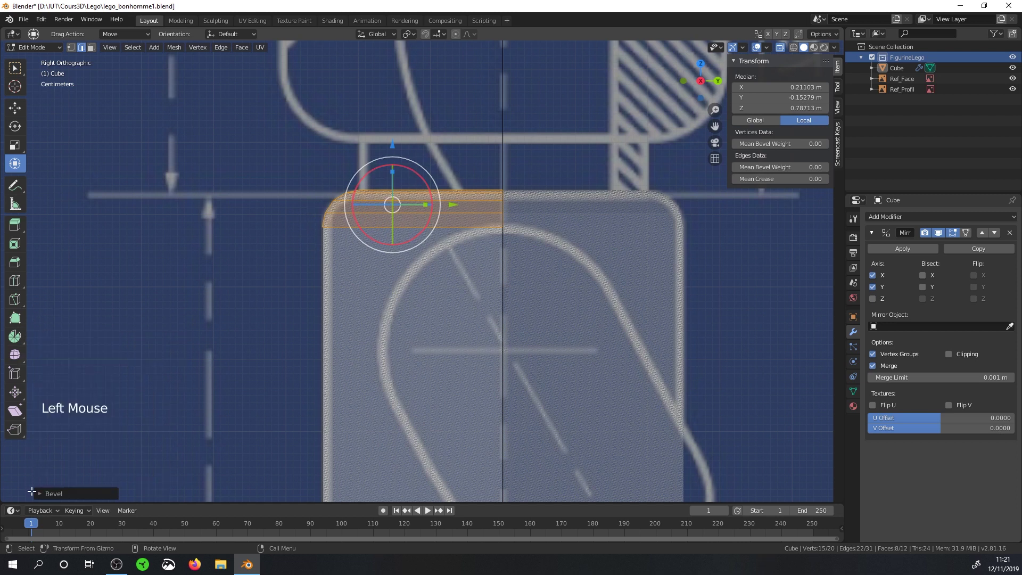
{"action": "left_click", "coordinate": [37, 498]}
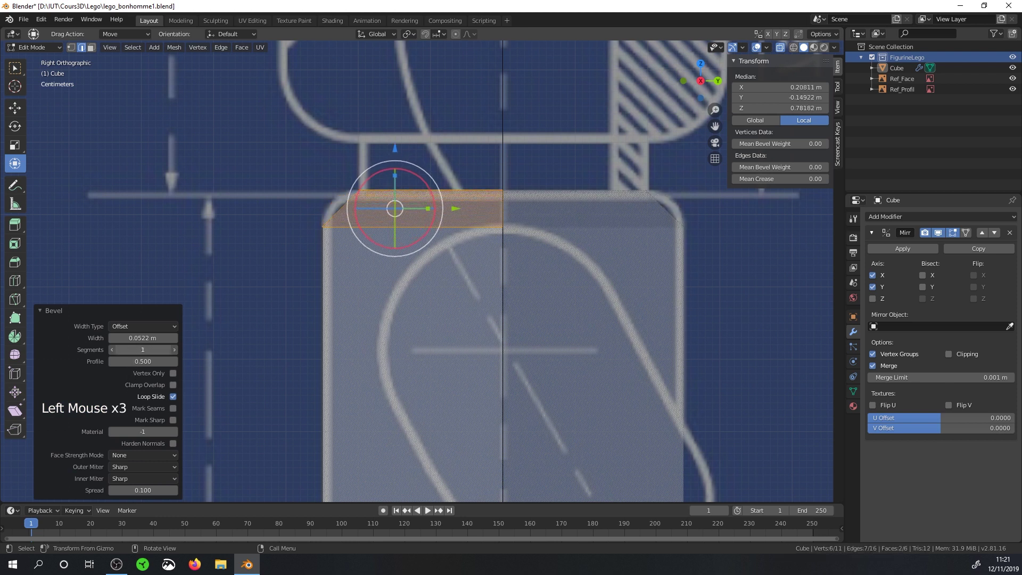
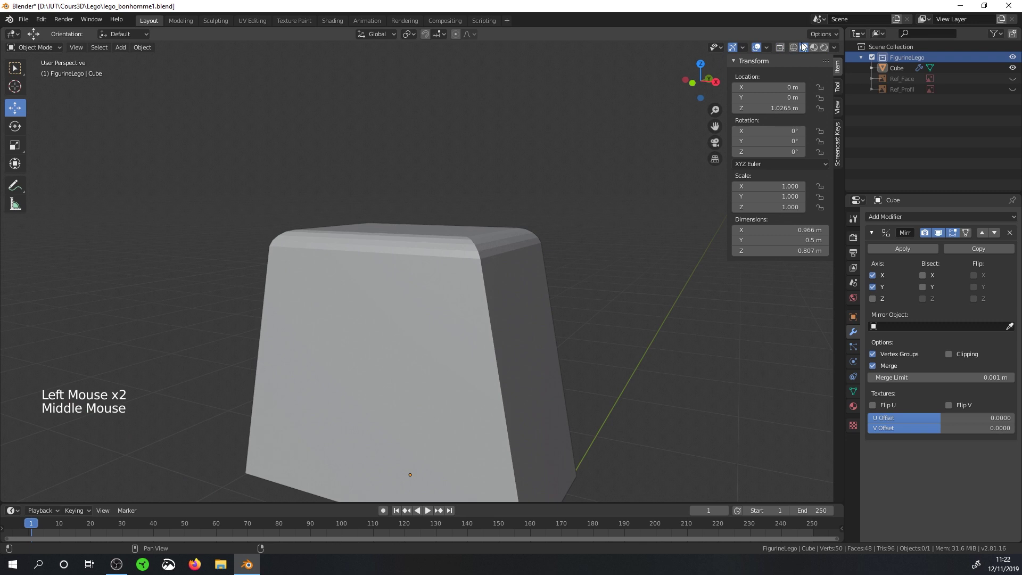
Step: Inspect the bevelled block from several angles and select it in Object Mode
{"action": "middle_click", "coordinate": [469, 276]}
{"action": "middle_click", "coordinate": [465, 280]}
{"action": "middle_click", "coordinate": [423, 263]}
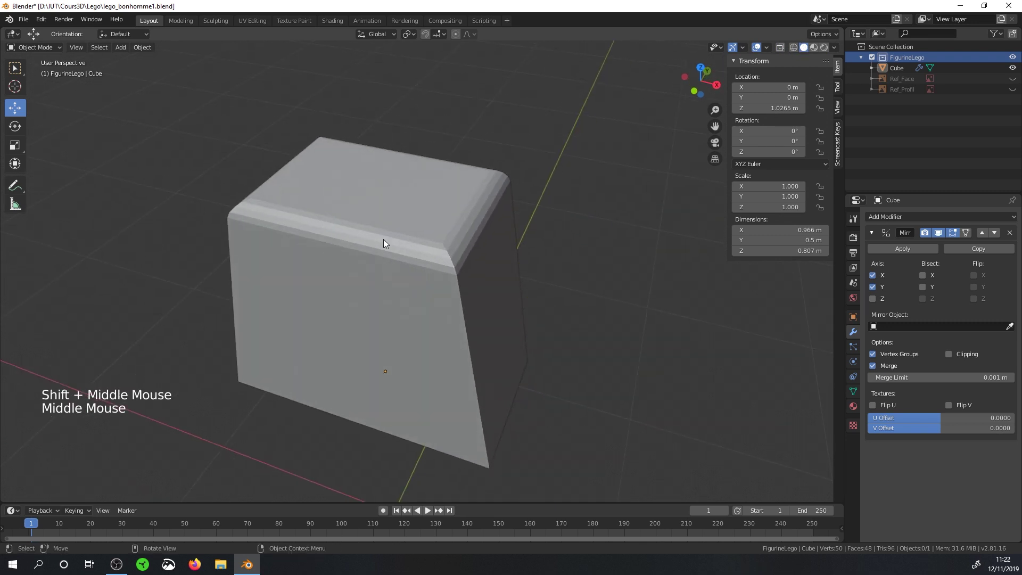
{"action": "middle_click", "coordinate": [462, 281]}
{"action": "left_click", "coordinate": [143, 53]}
{"action": "left_click", "coordinate": [412, 236]}
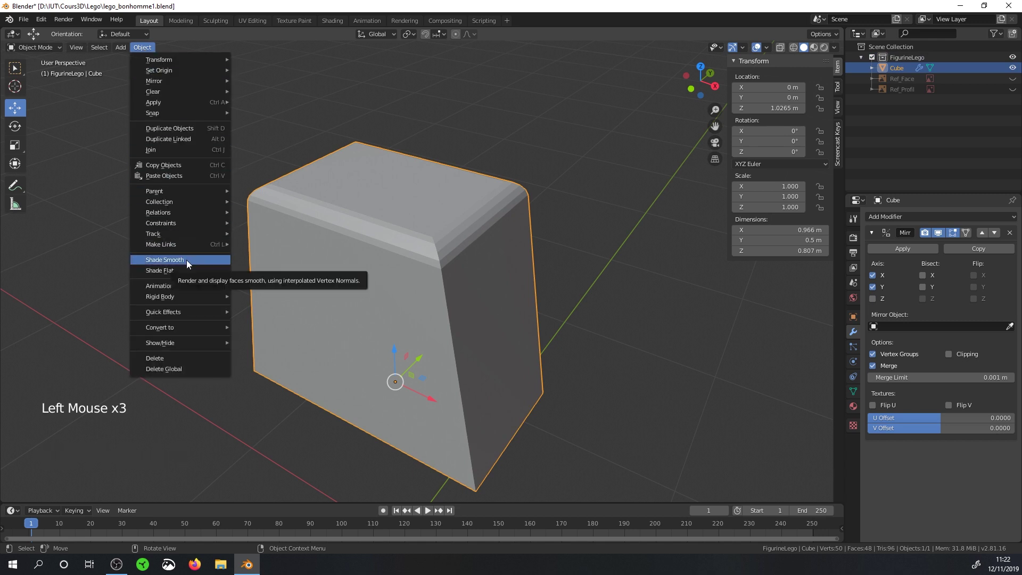
Step: Apply Shade Smooth to the torso block and inspect the result from all sides
{"action": "right_click", "coordinate": [375, 221]}
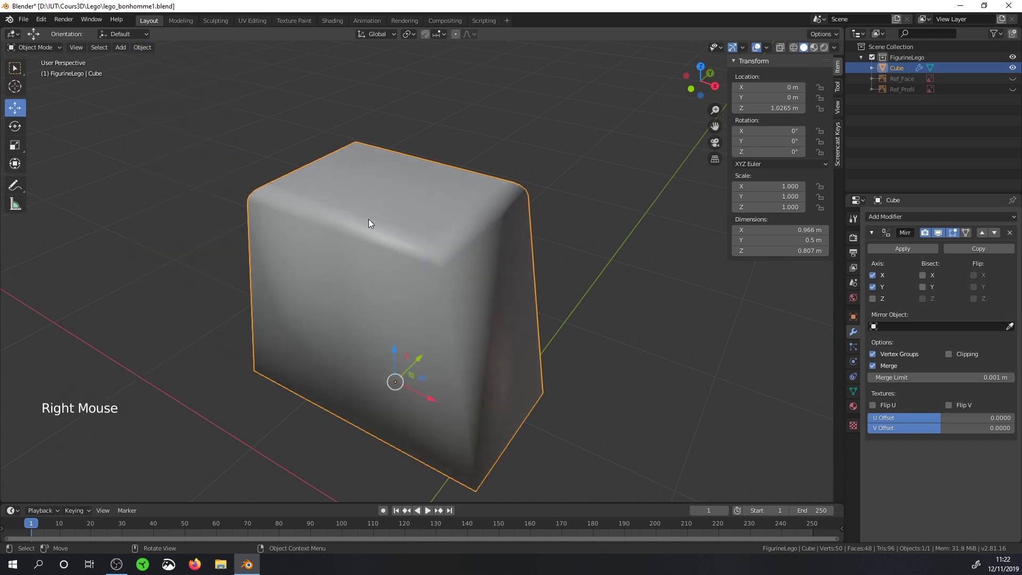
{"action": "middle_click", "coordinate": [396, 203]}
{"action": "middle_click", "coordinate": [341, 218]}
{"action": "middle_click", "coordinate": [297, 348]}
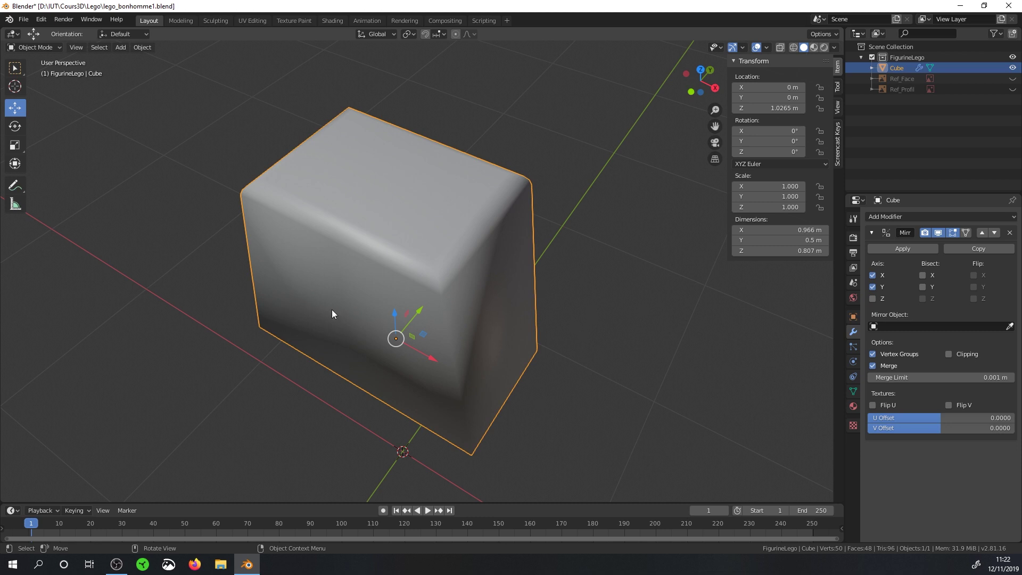
{"action": "middle_click", "coordinate": [379, 292]}
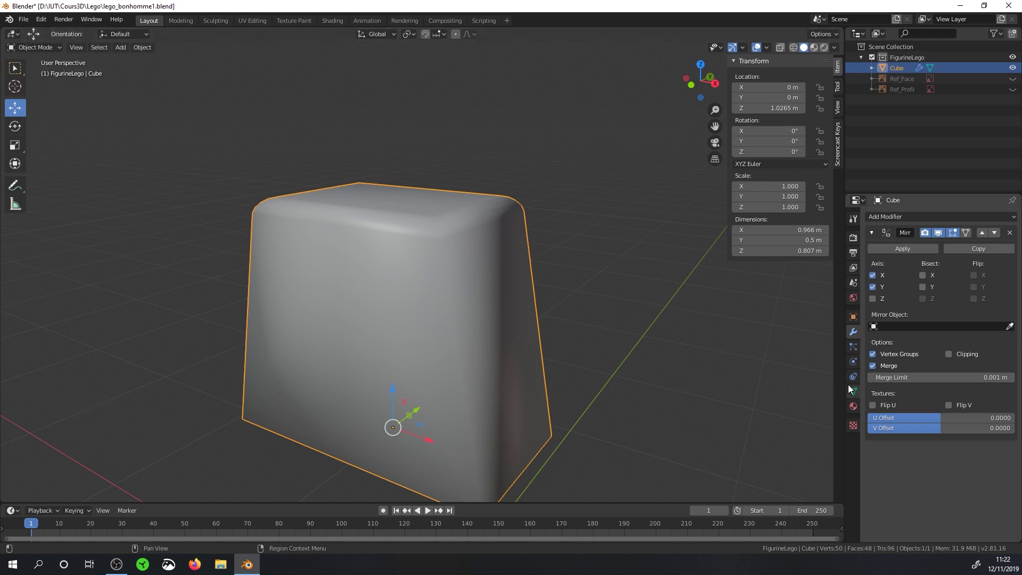
Step: Enable Auto Smooth normals (45.7°) in the block's mesh data properties
{"action": "left_click", "coordinate": [878, 232]}
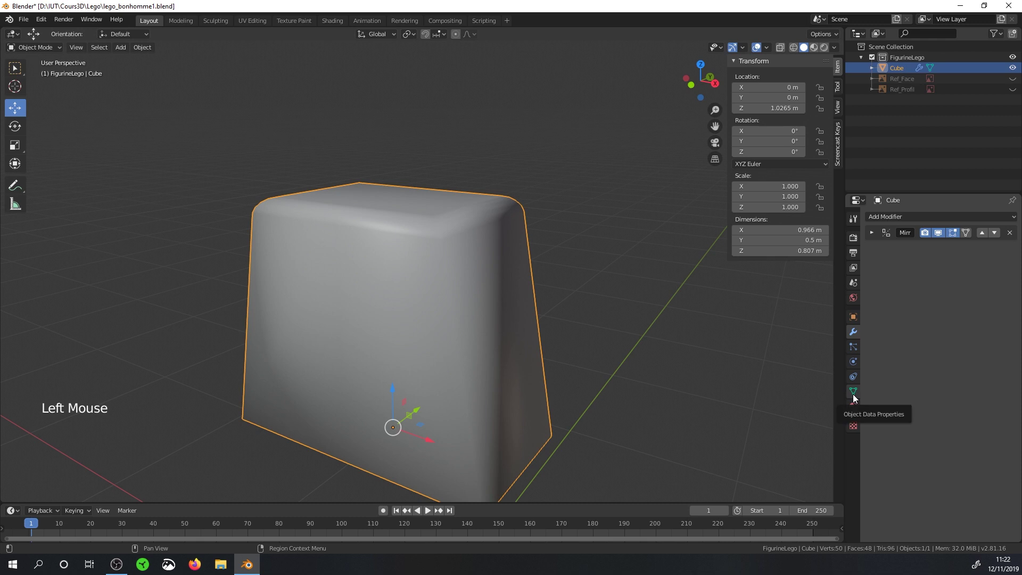
{"action": "left_click", "coordinate": [856, 396]}
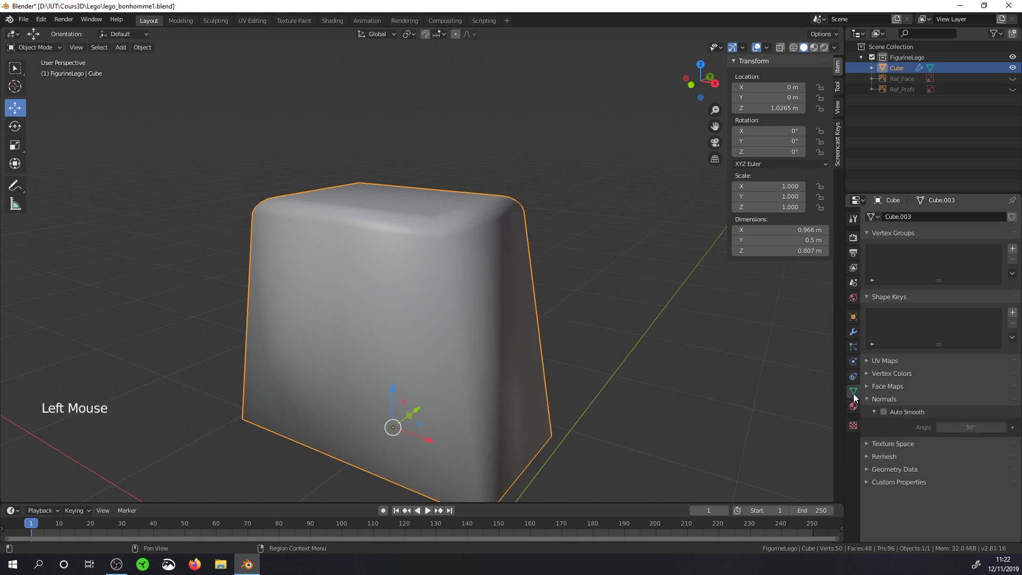
{"action": "left_click", "coordinate": [867, 399]}
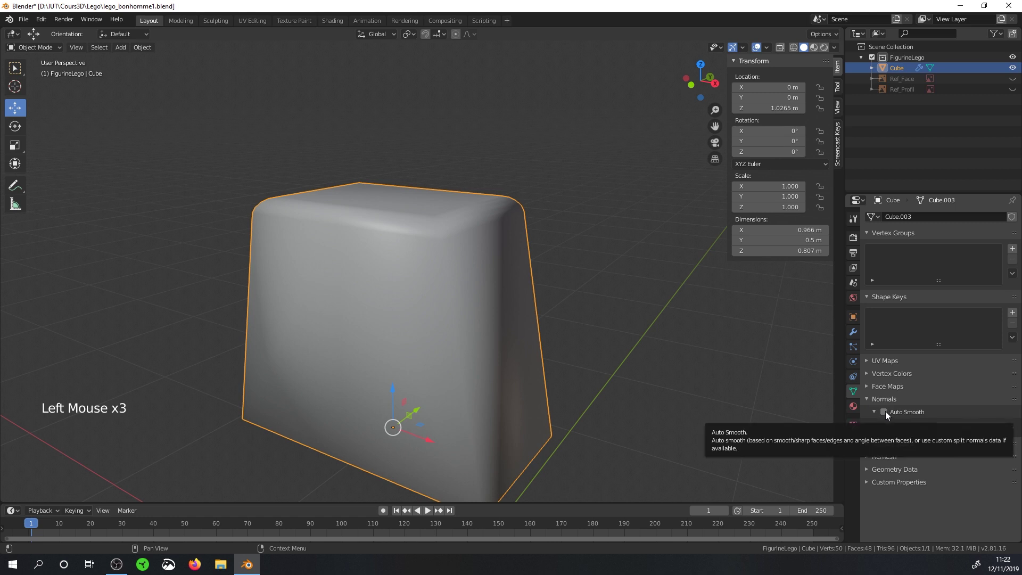
{"action": "left_click", "coordinate": [888, 414]}
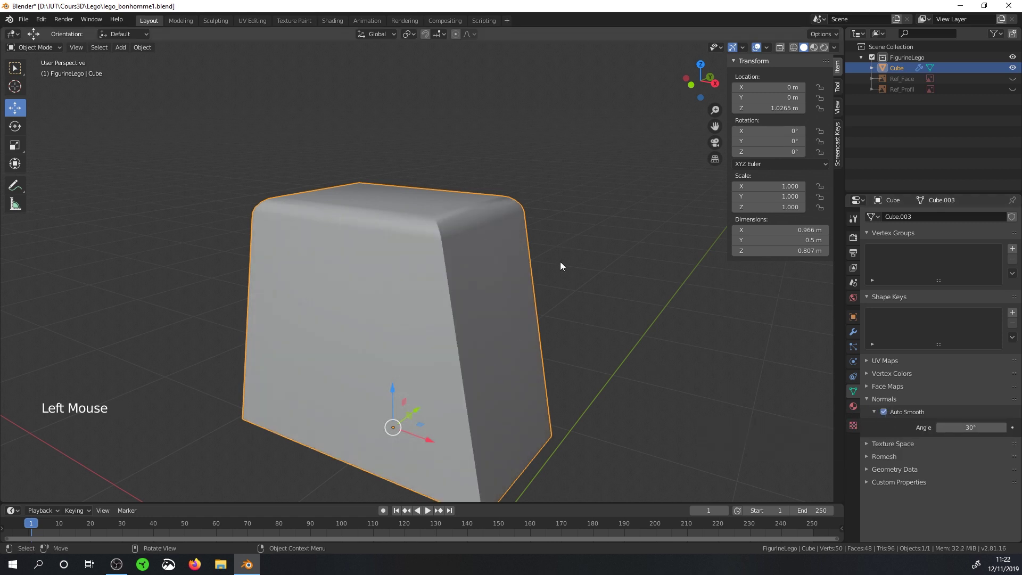
{"action": "middle_click", "coordinate": [423, 263]}
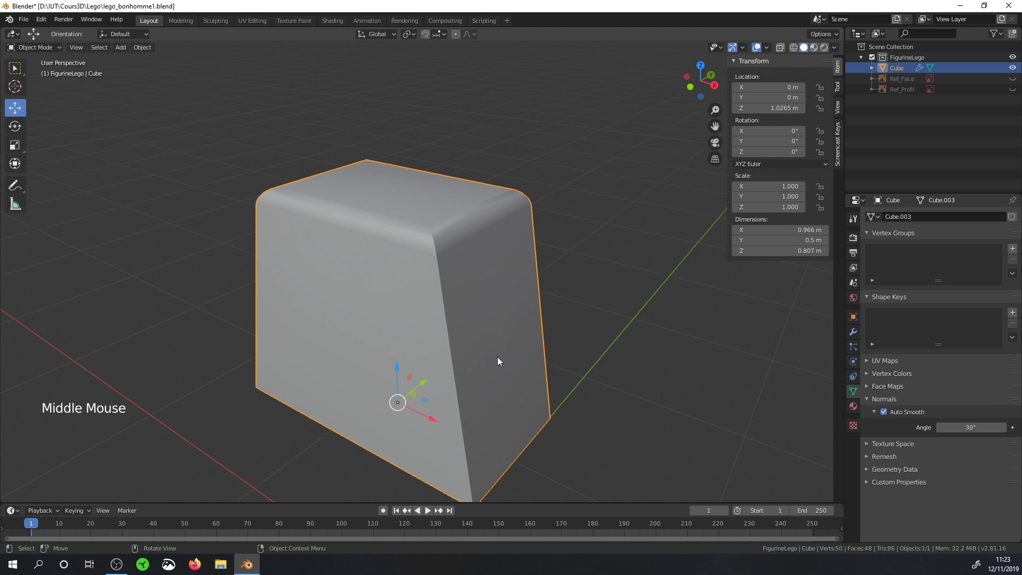
{"action": "scroll", "scroll_direction": "up", "scroll_amount": 3}
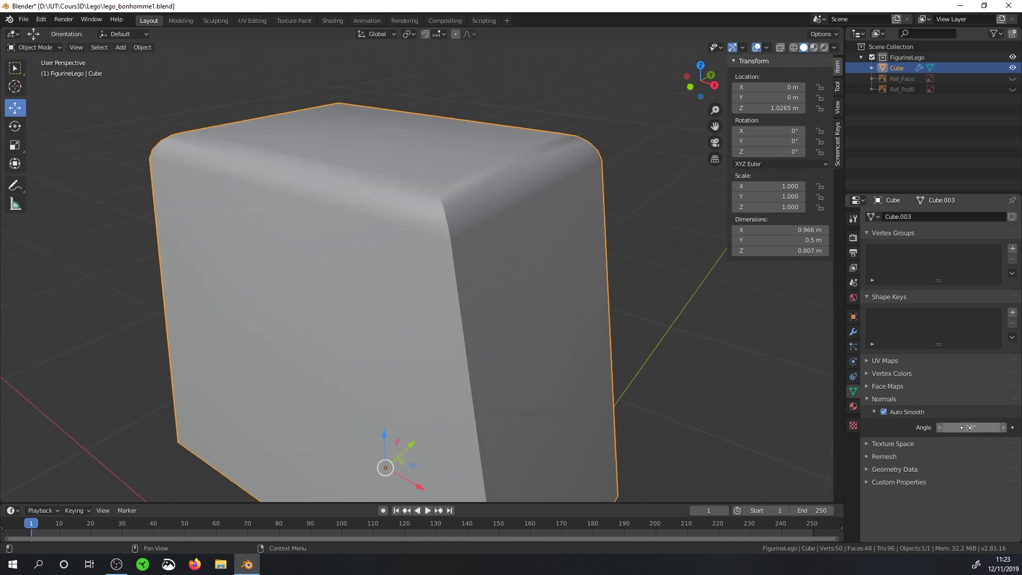
Step: Check the sharpened vertical edges from around, then return to the modifier stack
{"action": "middle_click", "coordinate": [483, 222]}
{"action": "scroll", "scroll_direction": "up", "scroll_amount": 3}
{"action": "scroll", "scroll_direction": "down", "scroll_amount": 3}
{"action": "middle_click", "coordinate": [485, 268]}
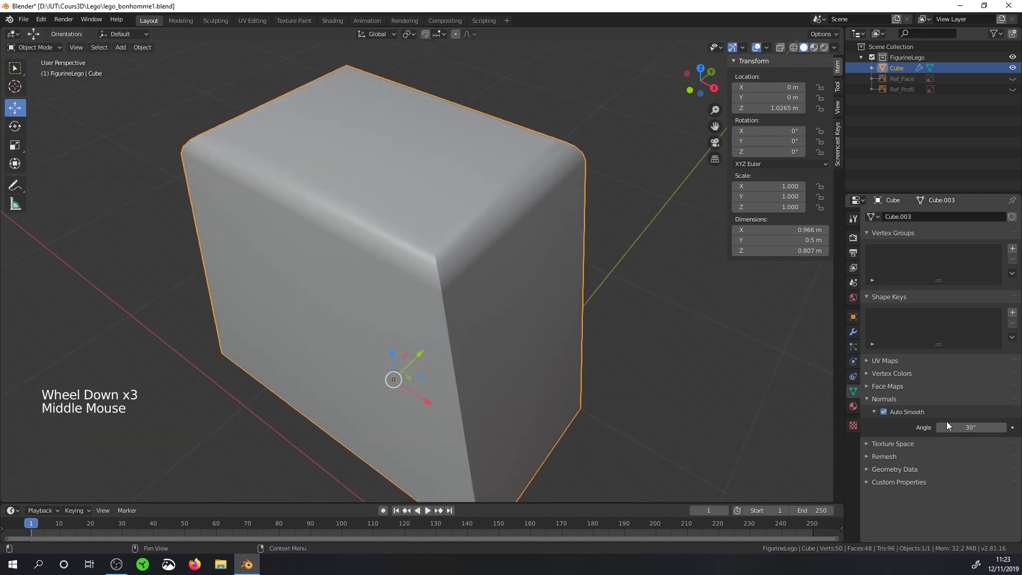
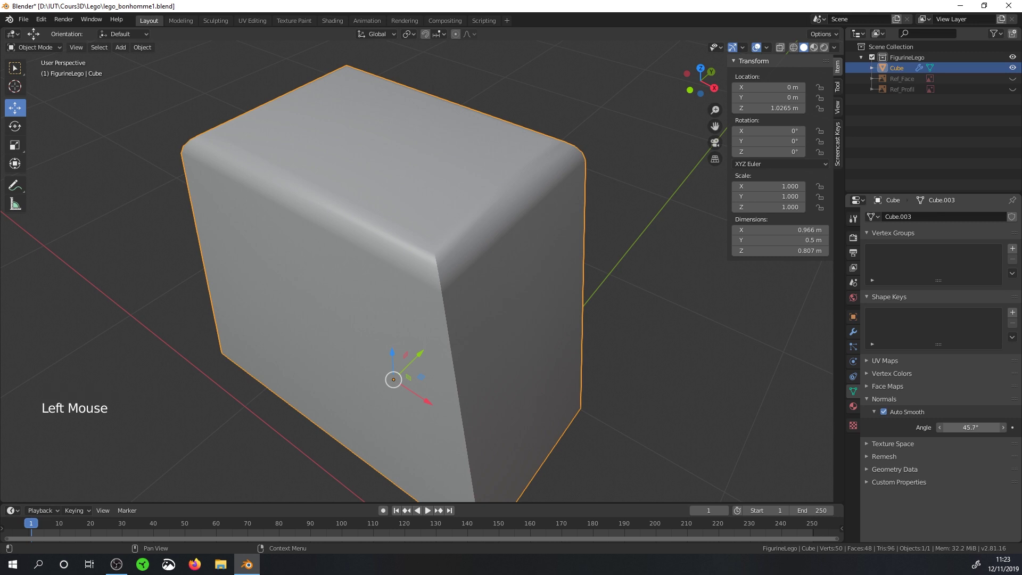
{"action": "middle_click", "coordinate": [533, 294]}
{"action": "scroll", "scroll_direction": "down", "scroll_amount": 3}
{"action": "middle_click", "coordinate": [513, 293]}
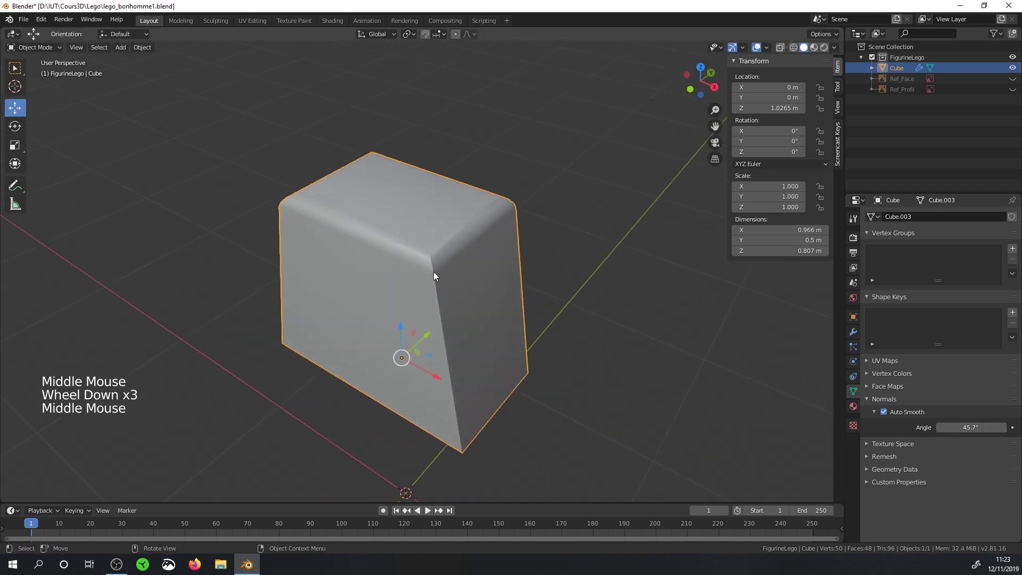
{"action": "middle_click", "coordinate": [466, 343]}
{"action": "left_click", "coordinate": [859, 333]}
{"action": "middle_click", "coordinate": [509, 291]}
{"action": "scroll", "scroll_direction": "up", "scroll_amount": 3}
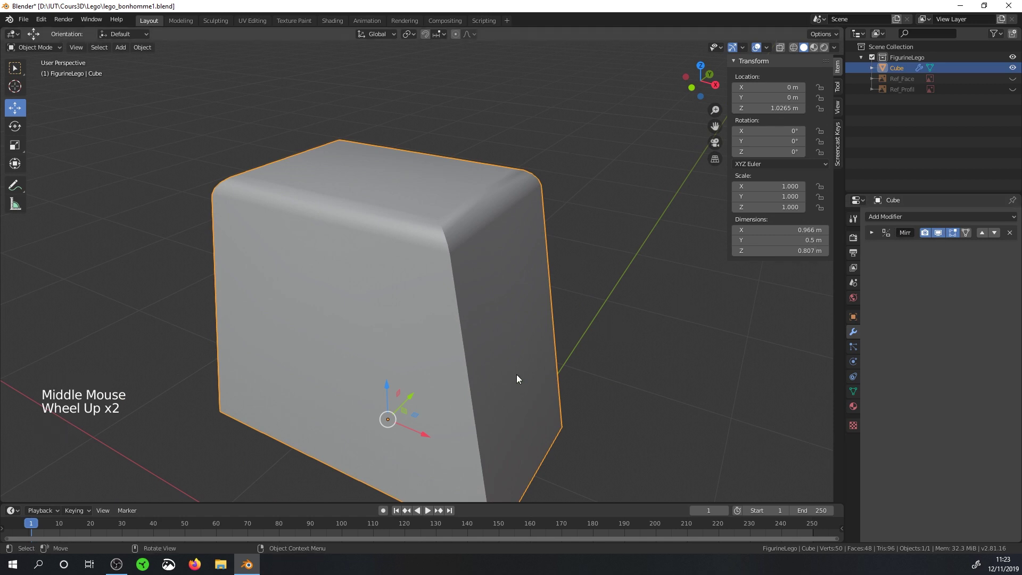
{"action": "scroll", "scroll_direction": "down", "scroll_amount": 3}
{"action": "scroll", "scroll_direction": "up", "scroll_amount": 3}
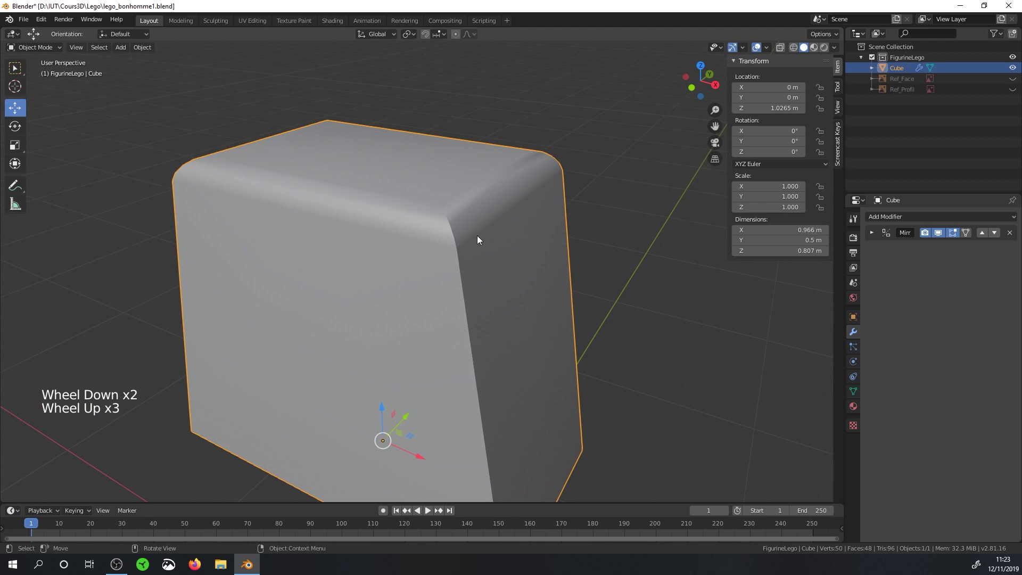
{"action": "scroll", "scroll_direction": "up", "scroll_amount": 3}
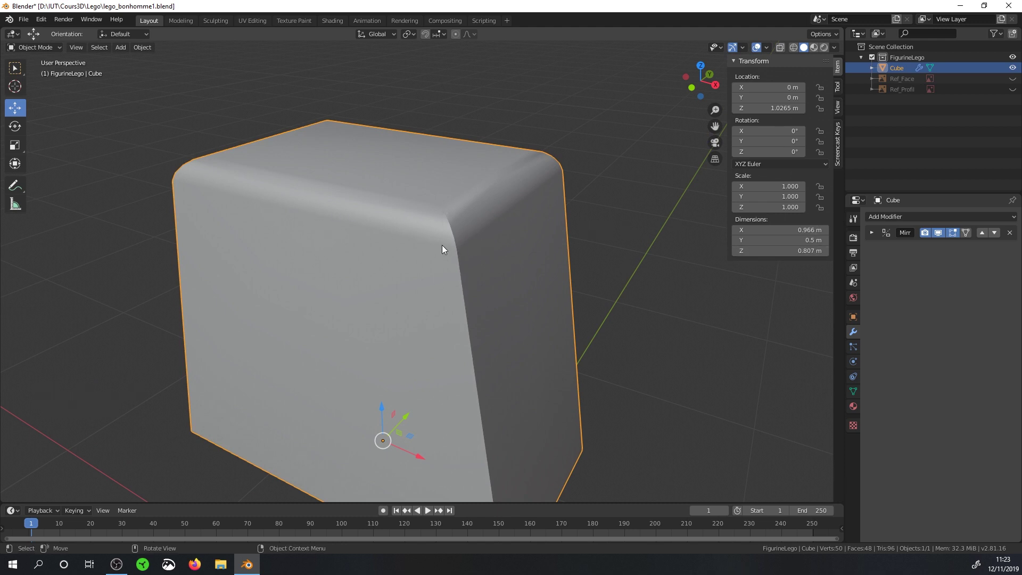
{"action": "key", "text": "Tab"}
{"action": "middle_click", "coordinate": [504, 271]}
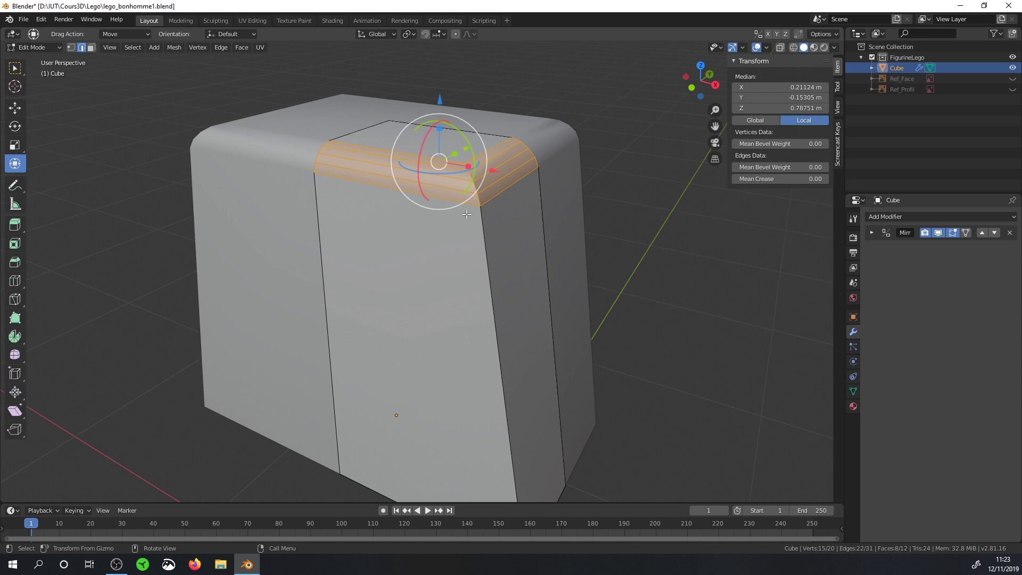
{"action": "key", "text": "Tab"}
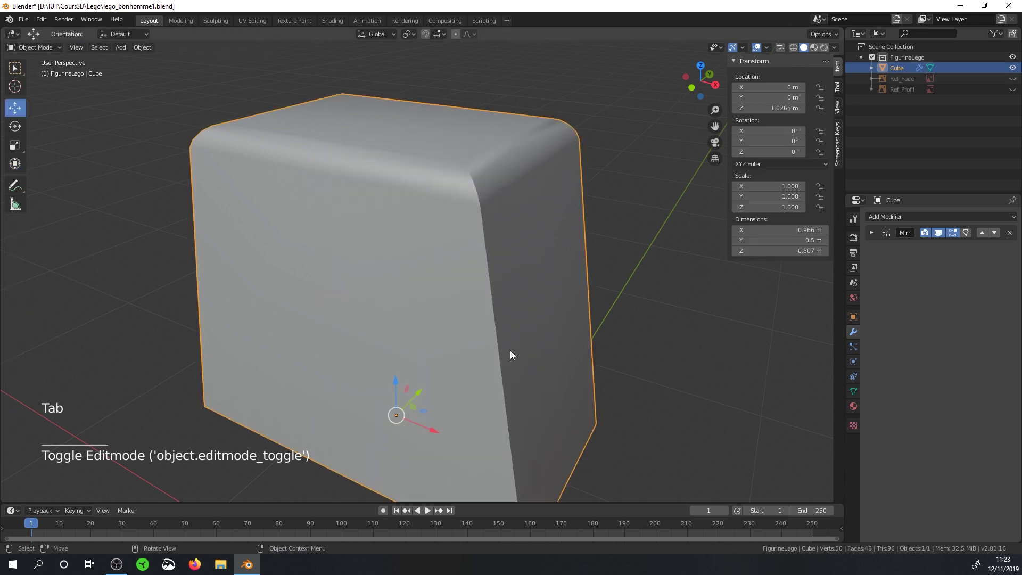
{"action": "middle_click", "coordinate": [515, 352]}
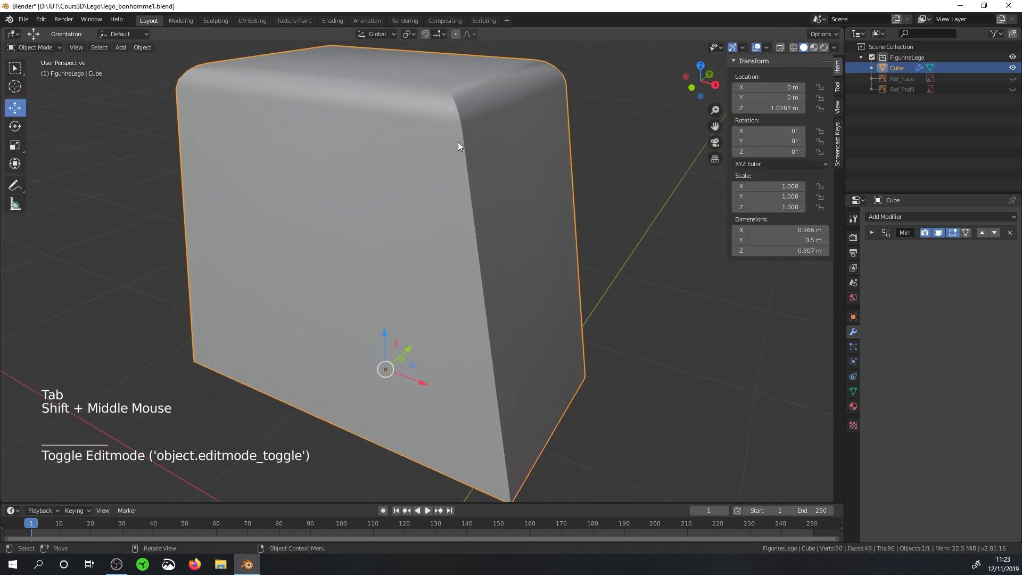
{"action": "scroll", "scroll_direction": "down", "scroll_amount": 3}
{"action": "middle_click", "coordinate": [438, 348]}
{"action": "middle_click", "coordinate": [442, 337]}
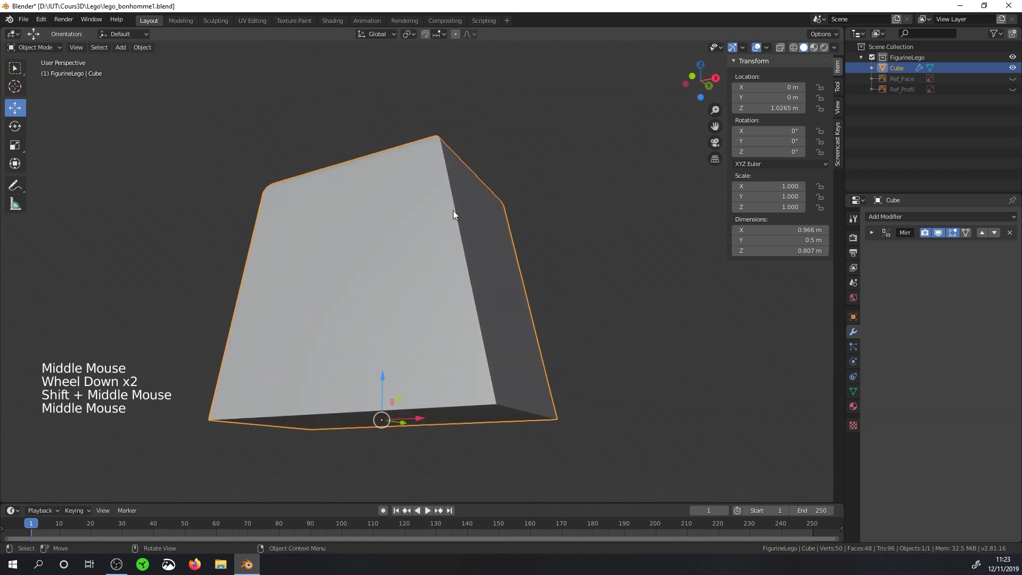
{"action": "middle_click", "coordinate": [475, 262]}
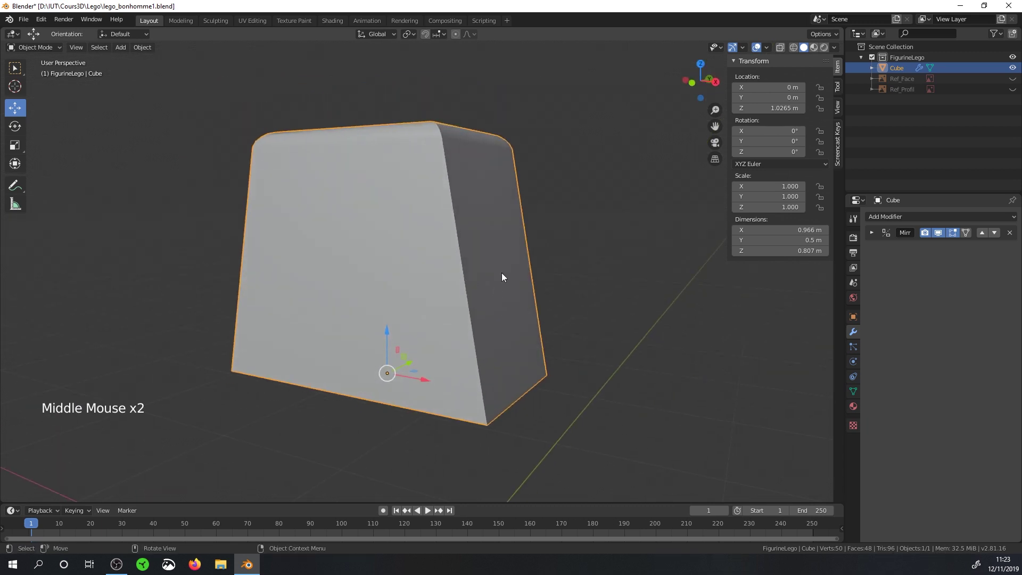
{"action": "scroll", "scroll_direction": "up", "scroll_amount": 3}
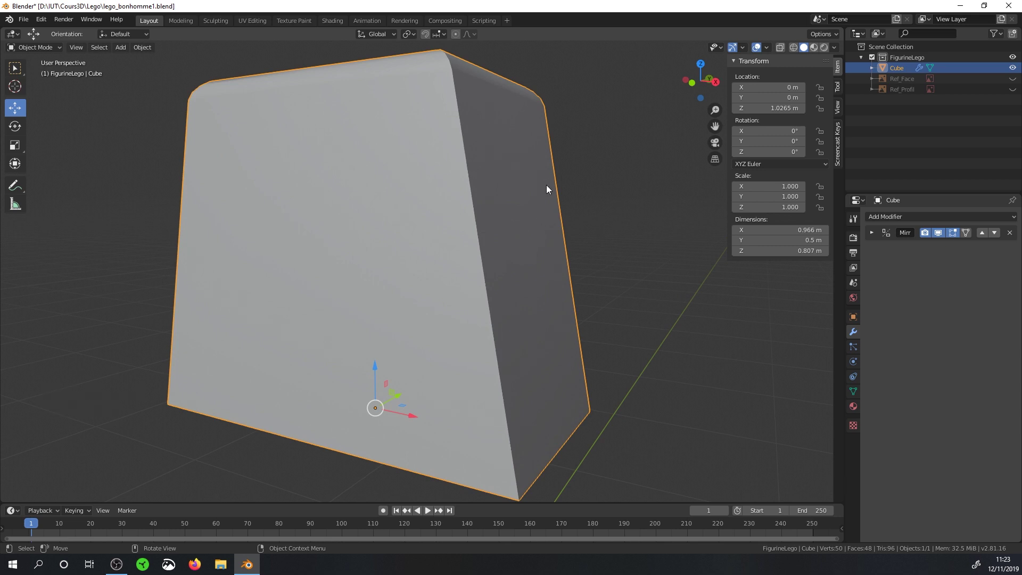
{"action": "middle_click", "coordinate": [535, 323]}
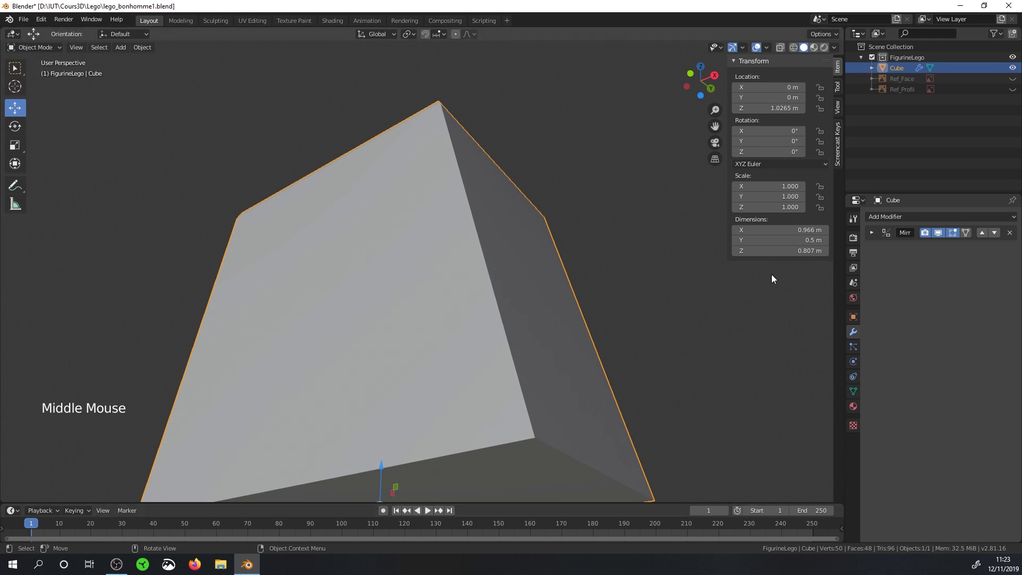
Step: Add a Bevel modifier below the Mirror, chamfering every edge at 0.1 m, one segment
{"action": "left_click", "coordinate": [893, 220]}
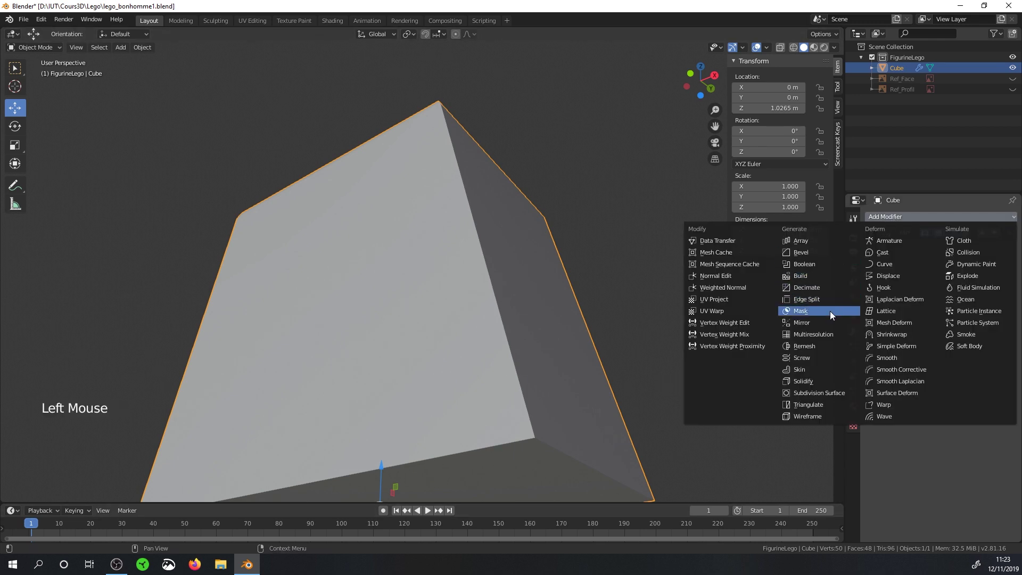
{"action": "middle_click", "coordinate": [577, 278]}
{"action": "middle_click", "coordinate": [566, 156]}
{"action": "left_click", "coordinate": [768, 50]}
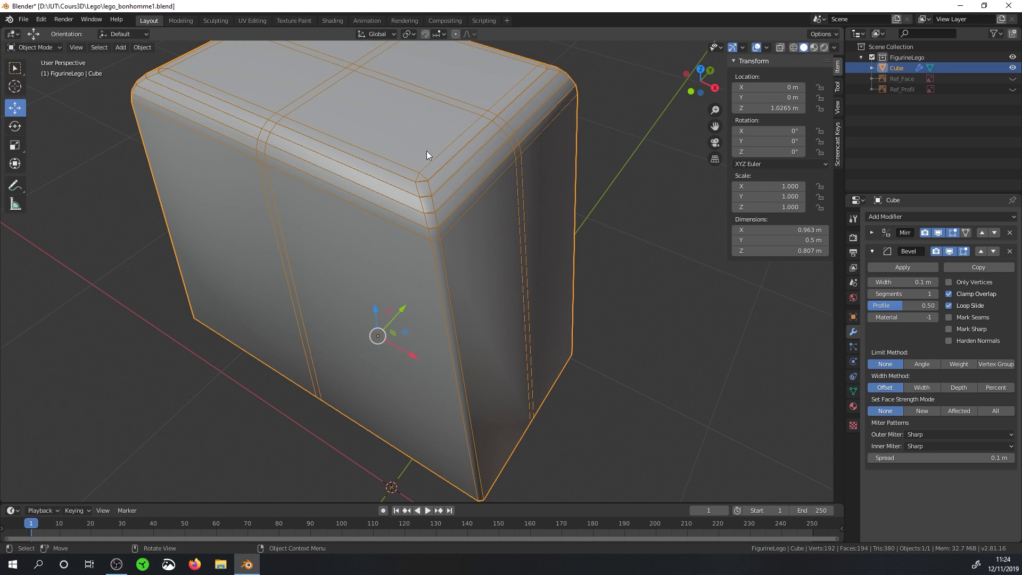
{"action": "middle_click", "coordinate": [464, 183]}
Step: Turn on Clipping in the Mirror modifier and inspect the bevelled edges
{"action": "left_click", "coordinate": [878, 234]}
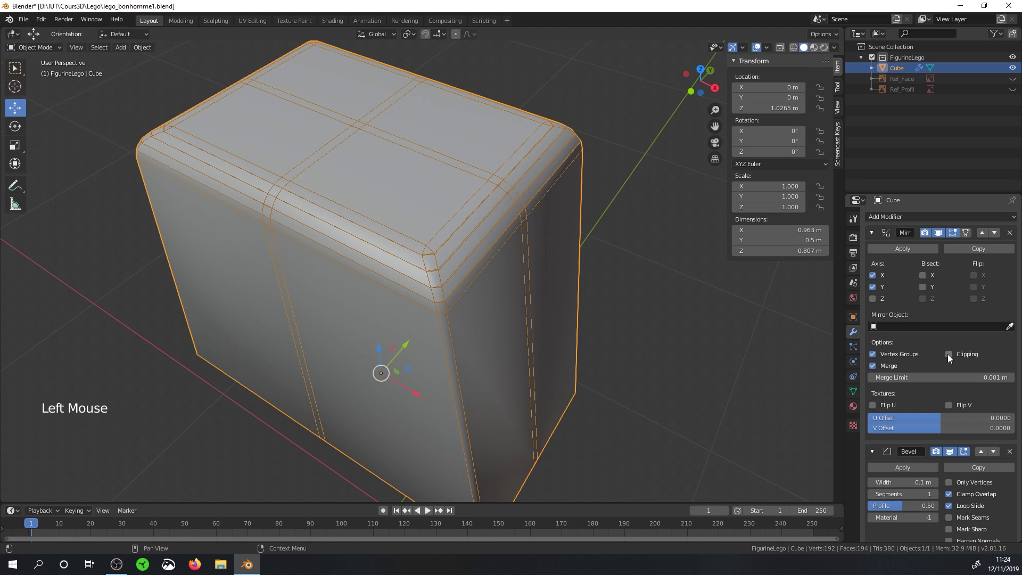
{"action": "left_click", "coordinate": [950, 357]}
{"action": "middle_click", "coordinate": [403, 313]}
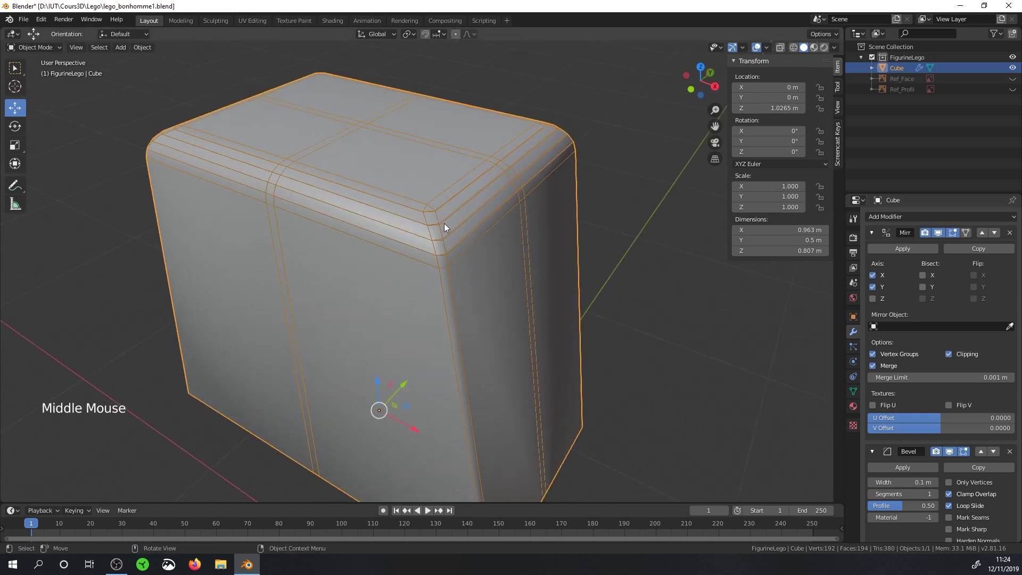
{"action": "scroll", "scroll_direction": "up", "scroll_amount": 3}
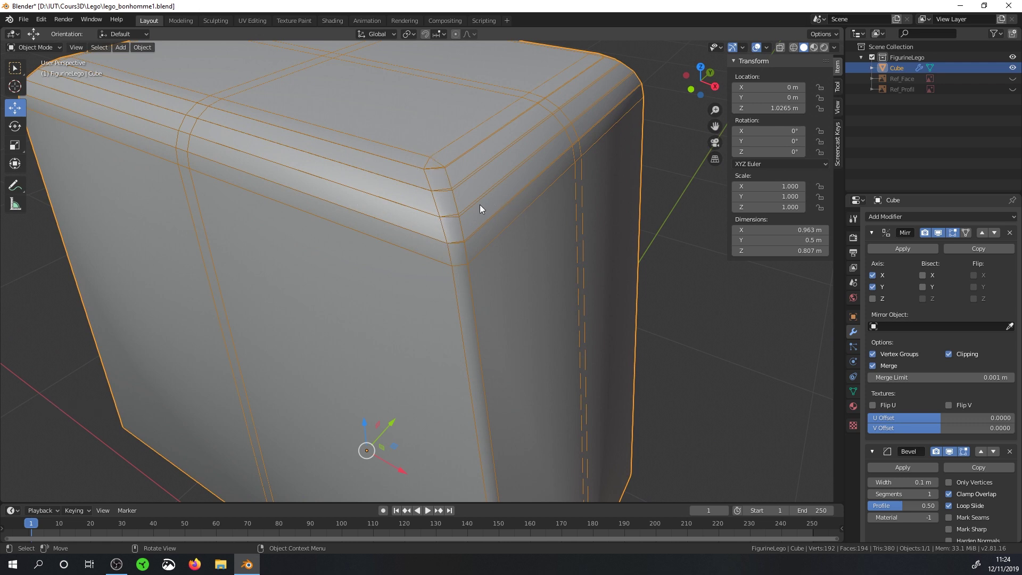
{"action": "scroll", "scroll_direction": "down", "scroll_amount": 3}
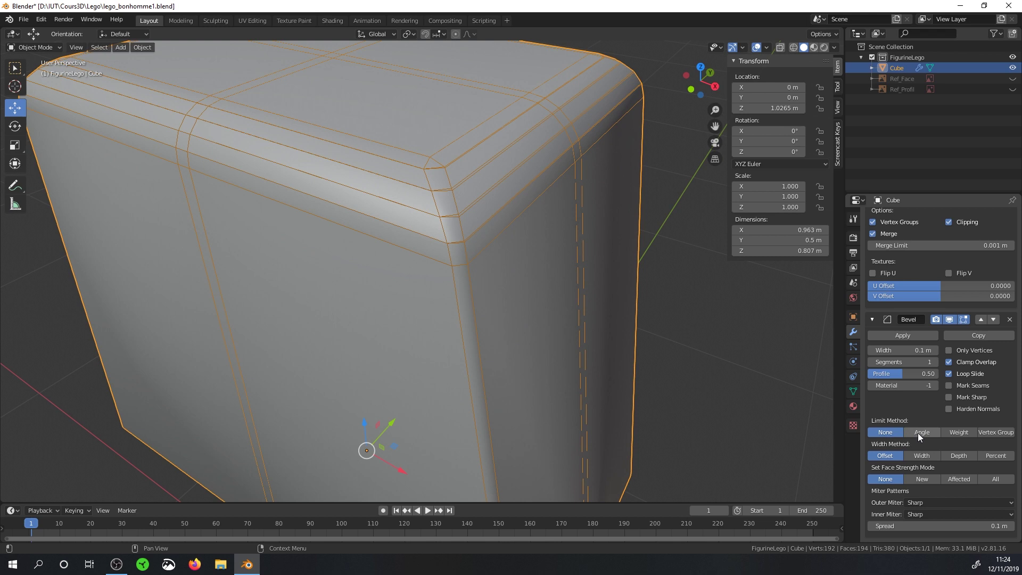
Step: Limit the bevel by a 33° angle with 0.006 m width and two segments, then inspect the edges
{"action": "left_click", "coordinate": [921, 437]}
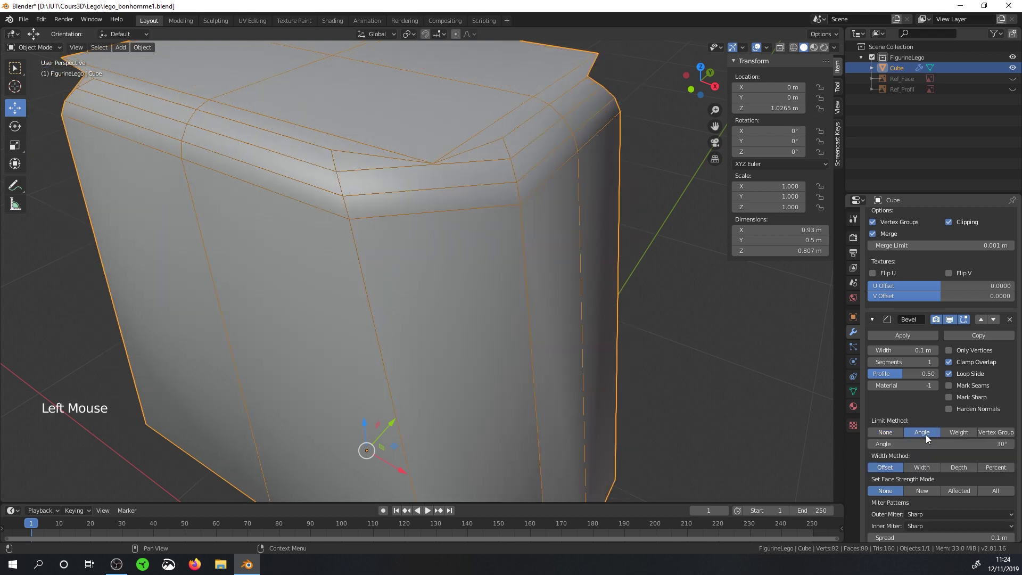
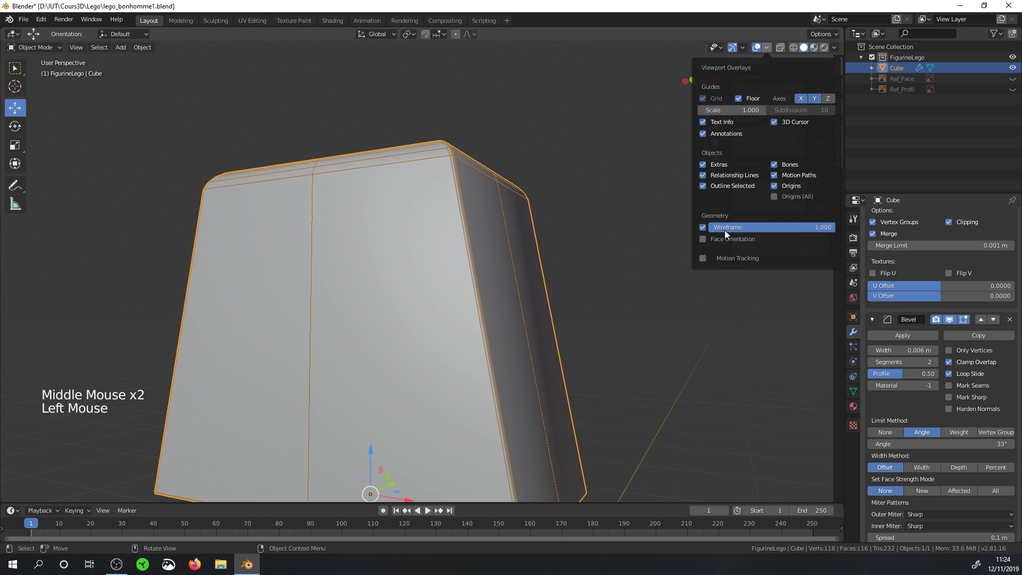
{"action": "middle_click", "coordinate": [501, 260]}
{"action": "middle_click", "coordinate": [488, 305]}
{"action": "middle_click", "coordinate": [506, 303]}
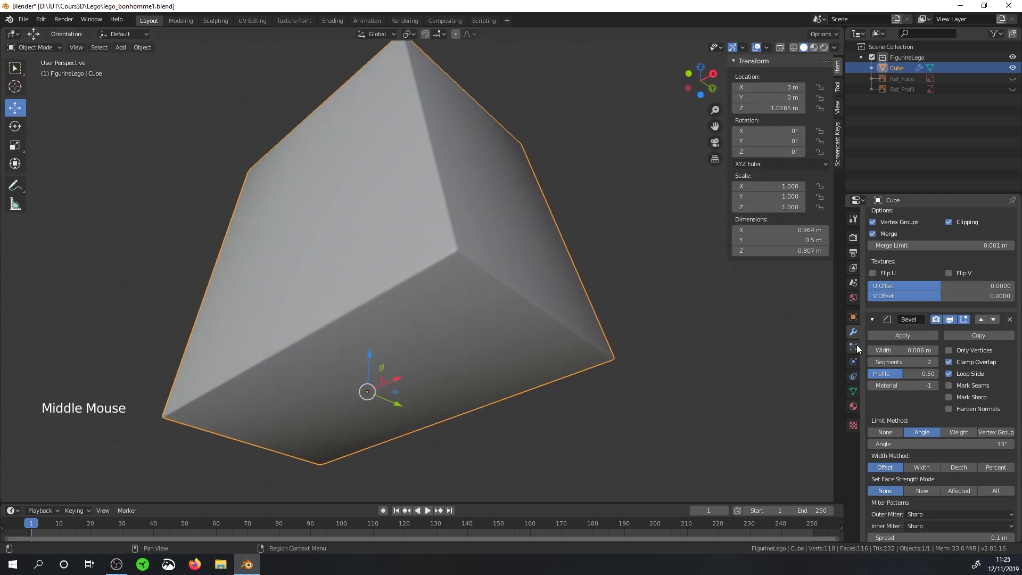
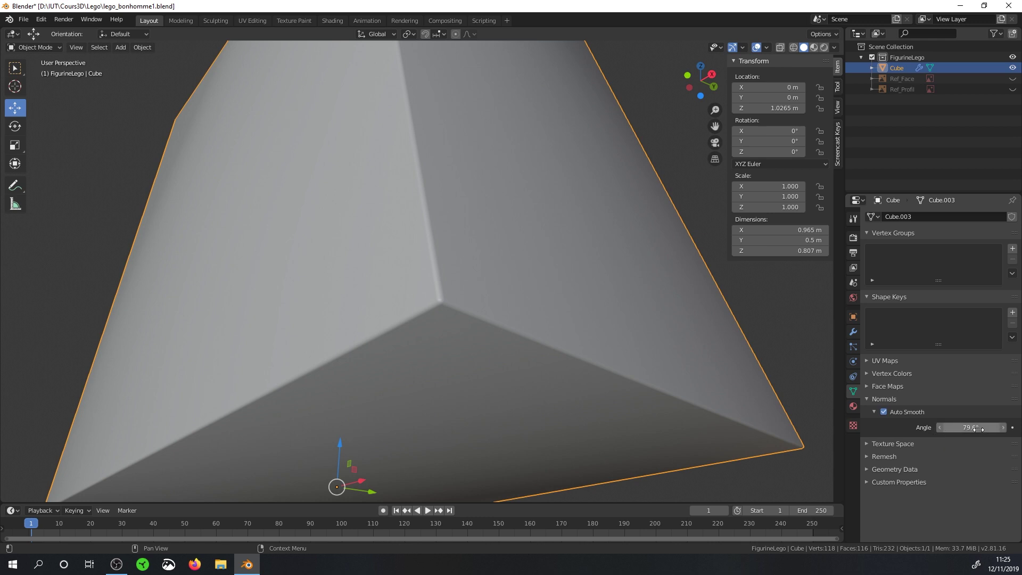
Step: Raise Auto Smooth to 79.6°, inspect the block from several angles and return to the modifier stack
{"action": "scroll", "scroll_direction": "down", "scroll_amount": 3}
{"action": "middle_click", "coordinate": [501, 200]}
{"action": "middle_click", "coordinate": [456, 217]}
{"action": "middle_click", "coordinate": [437, 232]}
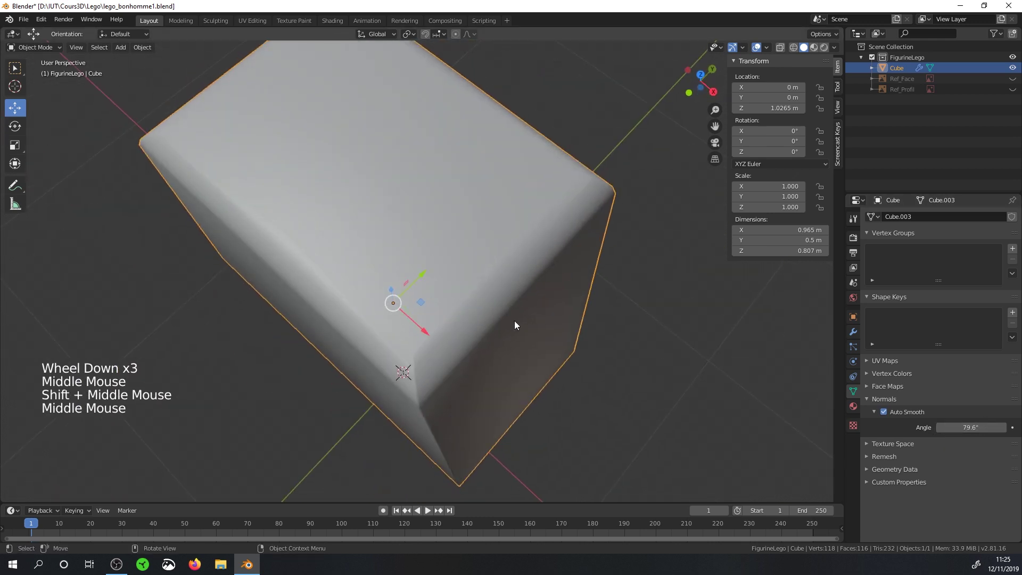
{"action": "middle_click", "coordinate": [488, 346]}
{"action": "scroll", "scroll_direction": "up", "scroll_amount": 3}
{"action": "scroll", "scroll_direction": "down", "scroll_amount": 3}
{"action": "middle_click", "coordinate": [528, 357]}
{"action": "middle_click", "coordinate": [452, 272]}
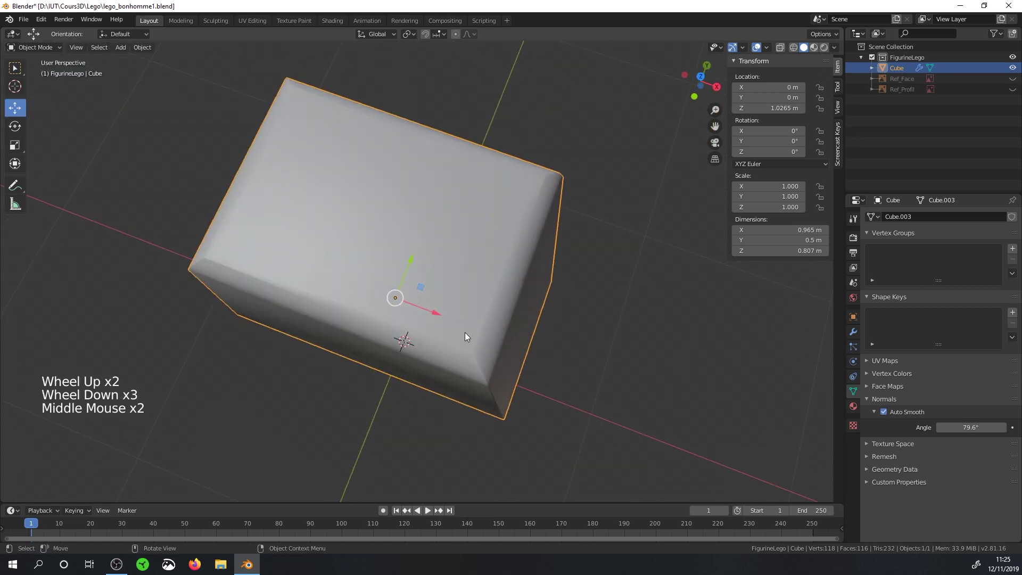
{"action": "left_click", "coordinate": [859, 336]}
Step: Enable Harden Normals on the Bevel modifier and check the rounded-edge shading
{"action": "scroll", "scroll_direction": "down", "scroll_amount": 3}
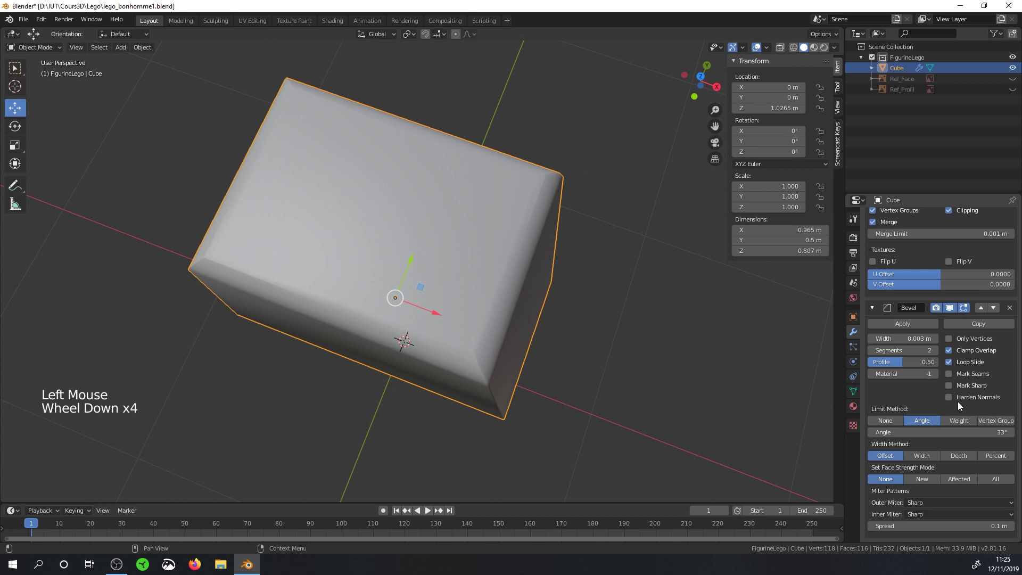
{"action": "scroll", "scroll_direction": "down", "scroll_amount": 3}
{"action": "left_click", "coordinate": [953, 400]}
{"action": "middle_click", "coordinate": [620, 343]}
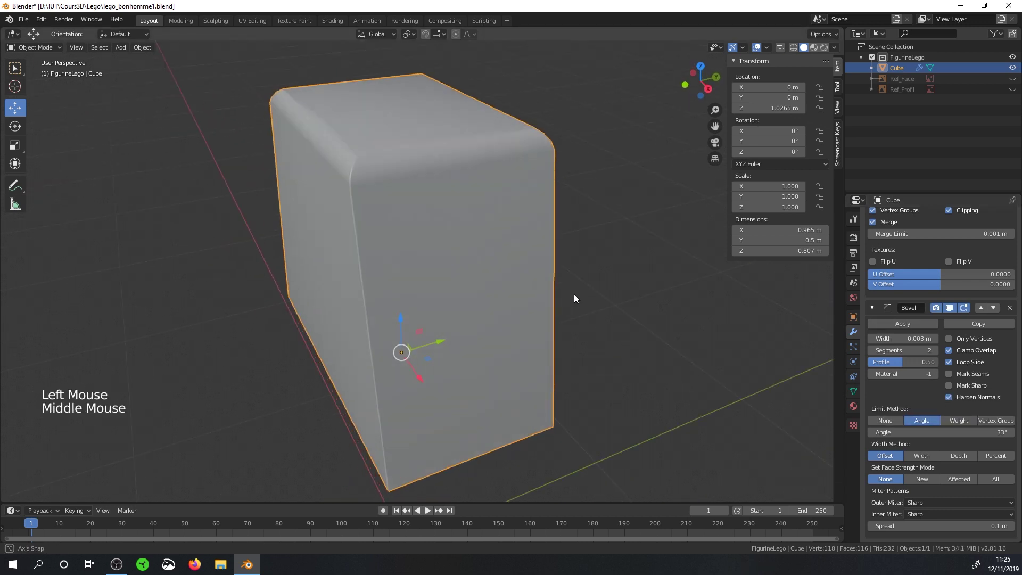
{"action": "middle_click", "coordinate": [455, 266]}
{"action": "scroll", "scroll_direction": "down", "scroll_amount": 3}
{"action": "middle_click", "coordinate": [510, 263]}
{"action": "middle_click", "coordinate": [508, 285]}
Step: Collapse the Mirror and Bevel modifier panels in the stack
{"action": "key", "text": "Tab"}
{"action": "key", "text": "Tab"}
{"action": "scroll", "scroll_direction": "up", "scroll_amount": 3}
{"action": "left_click", "coordinate": [877, 236]}
{"action": "scroll", "scroll_direction": "up", "scroll_amount": 3}
{"action": "left_click", "coordinate": [872, 255]}
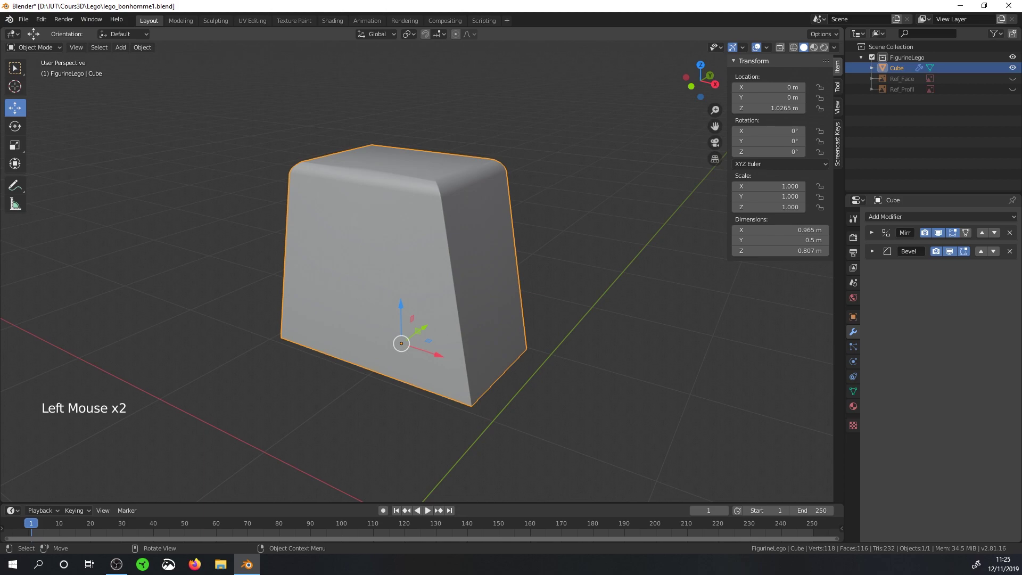